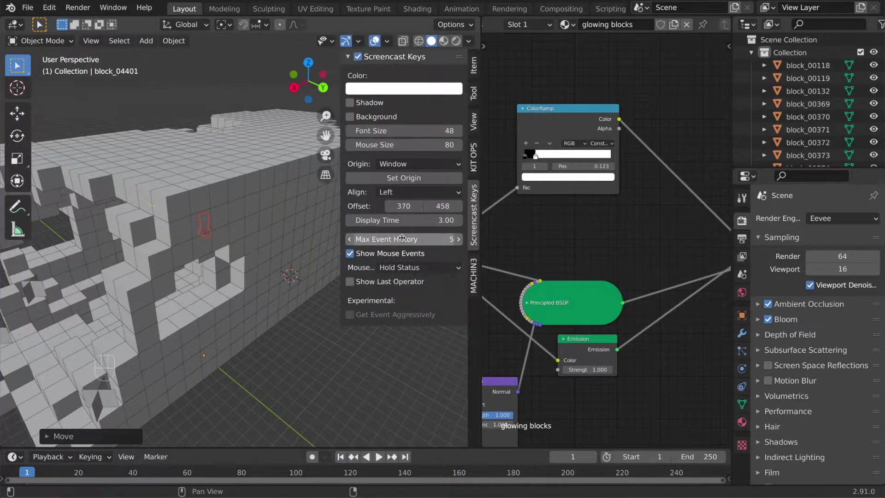
# Add a cube and move it into the cave among the blocks.
pyautogui.press('n')
pyautogui.moveTo(322, 285); pyautogui.dragTo(339, 274)
pyautogui.press('g')
pyautogui.click(336, 255)
pyautogui.press('n')
pyautogui.press('n')
pyautogui.press('g')
pyautogui.press('g')
pyautogui.middleClick(296, 282)
# Rotate and reposition the cube until it stands upright on the cave floor.
pyautogui.press('r')
pyautogui.middleClick(234, 289)
pyautogui.press('g')
pyautogui.middleClick(289, 324)
pyautogui.press('g')
pyautogui.press('r')
pyautogui.press('g')
pyautogui.click(275, 233)
# Name the cube Creeper, give it a 'creeper' material and search for an Image Texture node.
pyautogui.press('Tab')
pyautogui.press('alt+a')
pyautogui.press('l')
pyautogui.press('l')
pyautogui.press('r')
pyautogui.press('r')
pyautogui.press('r')
pyautogui.press('r')
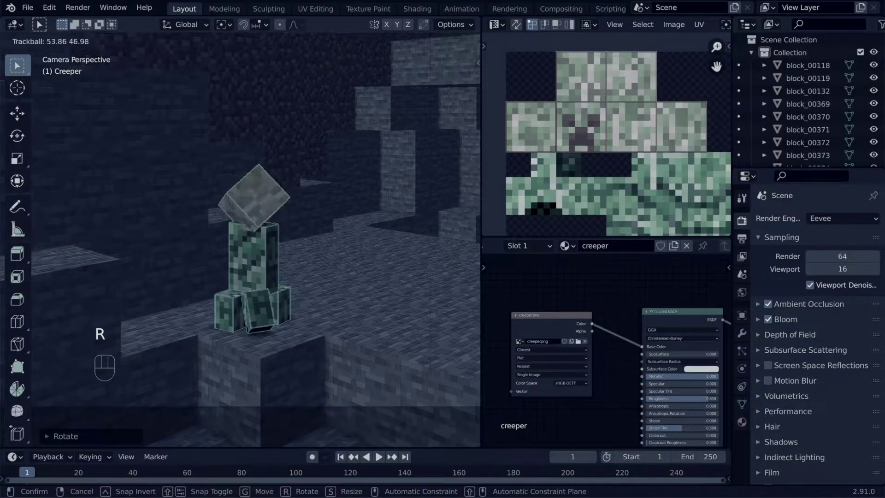
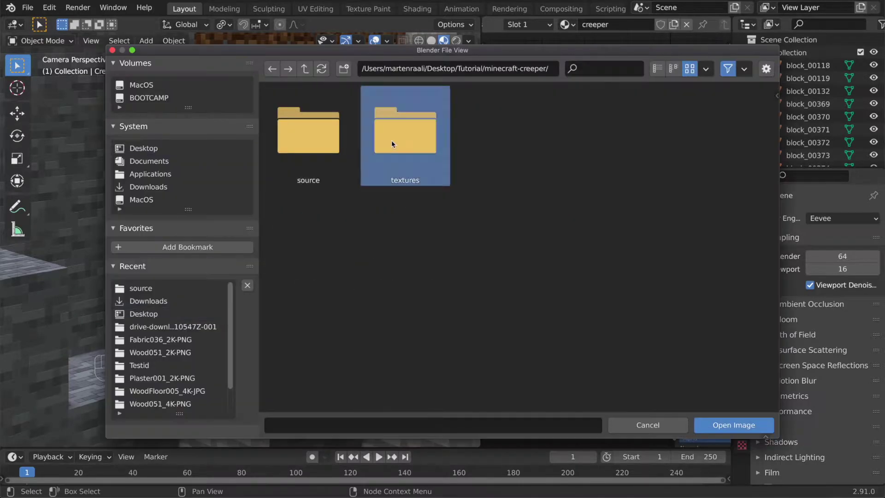
# Wire the creeper image texture into the material's Base Color.
pyautogui.moveTo(601, 235); pyautogui.dragTo(641, 255)
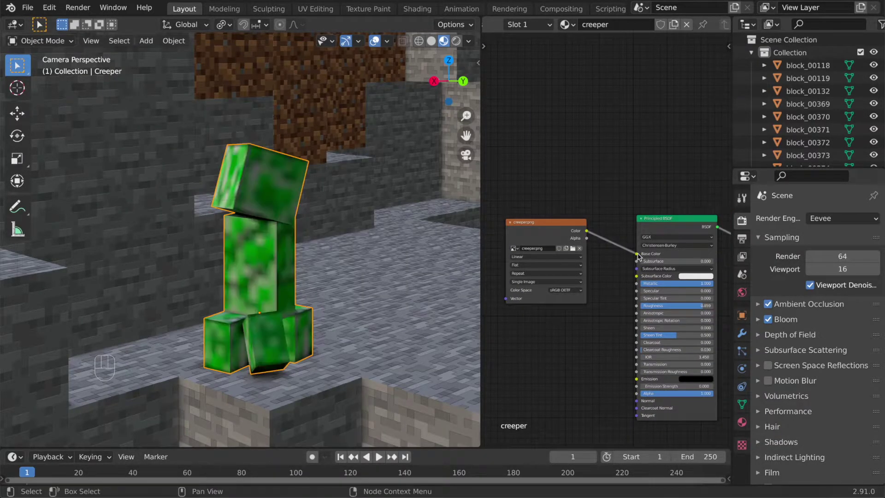
pyautogui.middleClick(339, 273)
pyautogui.press('g')
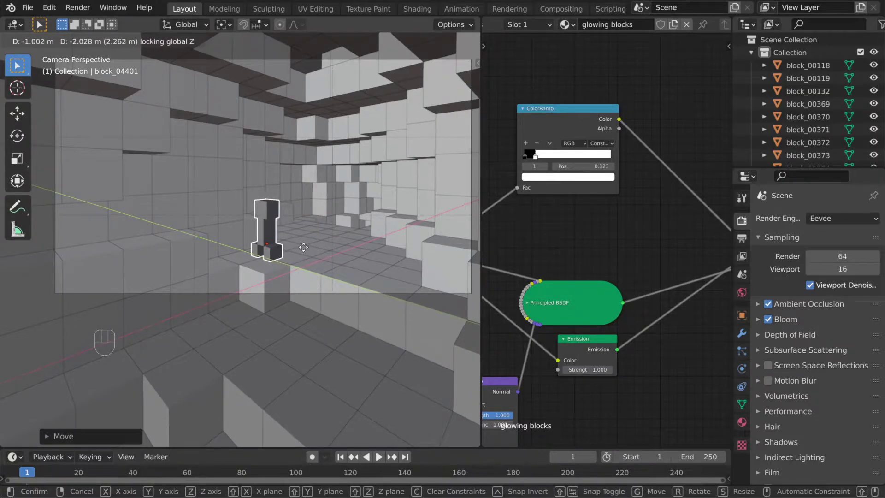
# Shape the cube into a creeper figure in Edit Mode, tilting its head around Y.
pyautogui.press('Tab')
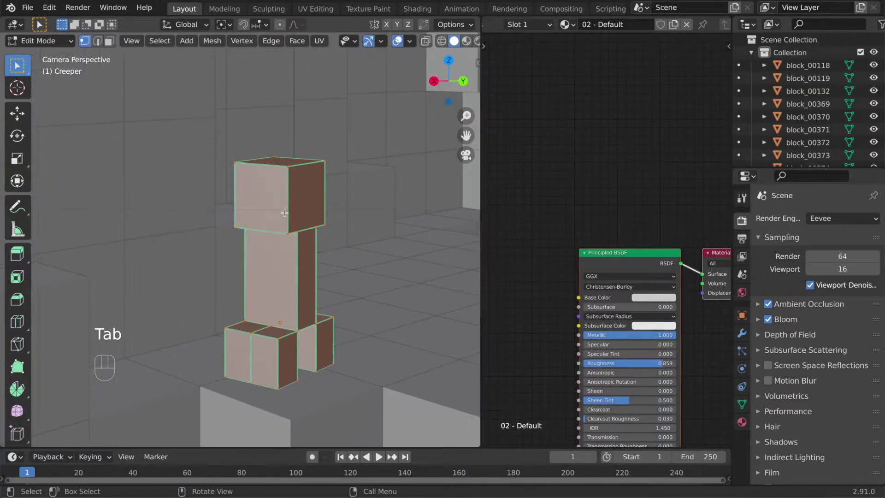
pyautogui.press('alt+a')
pyautogui.press('l')
pyautogui.press('l')
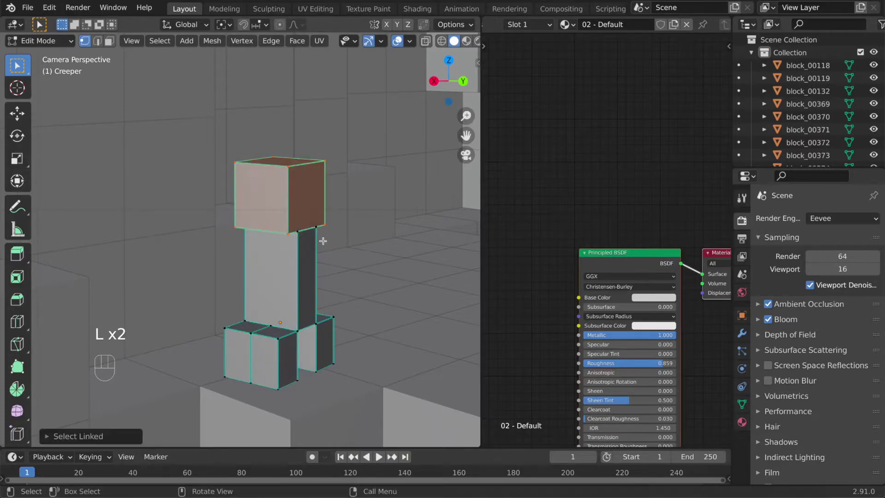
pyautogui.press('r')
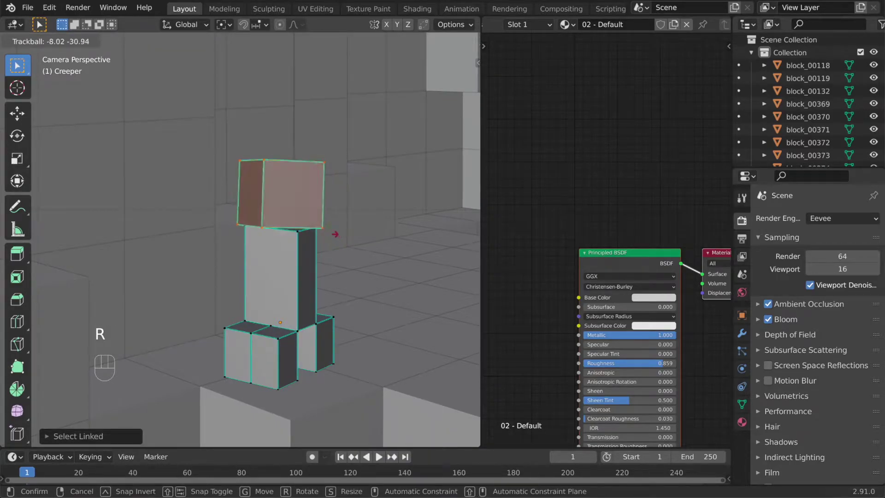
pyautogui.press('l')
pyautogui.press('r')
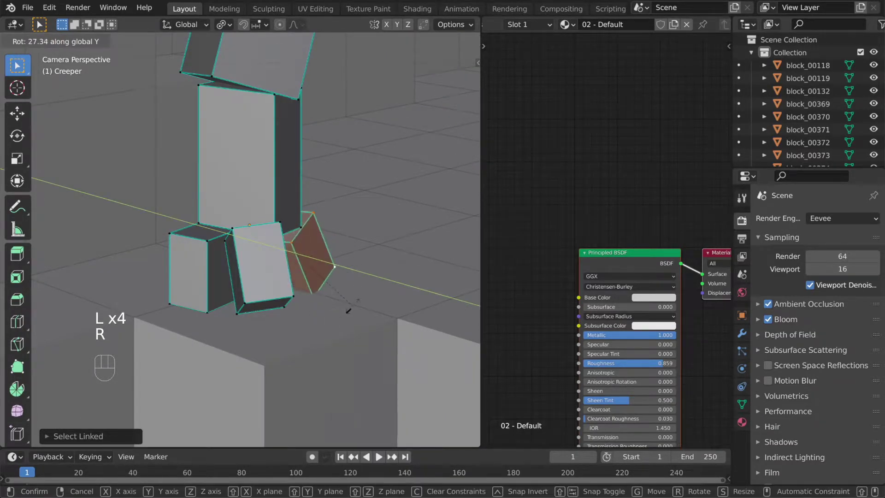
pyautogui.press('g')
# Add a Bump node to the creeper material feeding the shader's Normal.
pyautogui.moveTo(659, 328); pyautogui.dragTo(622, 317)
pyautogui.click(542, 196)
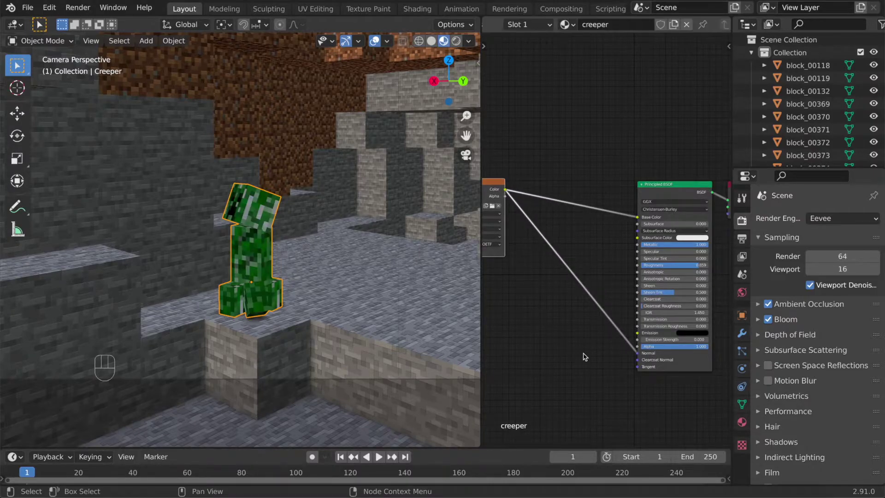
pyautogui.press('shift+a')
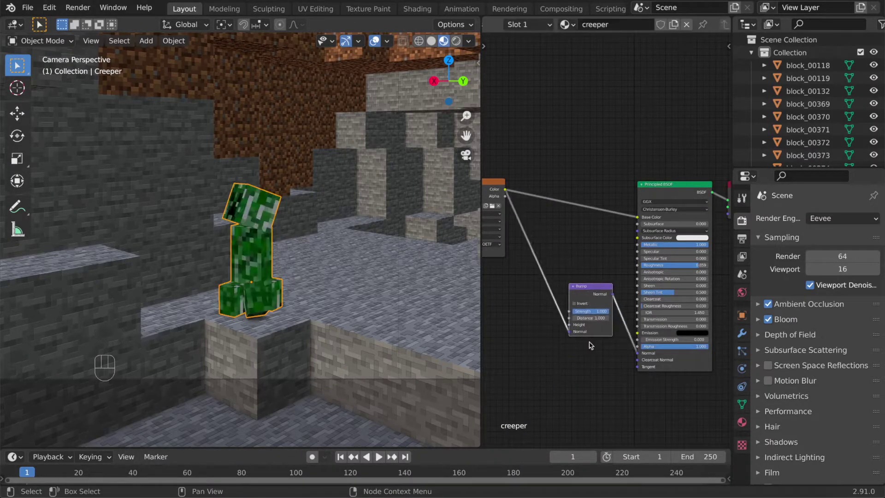
pyautogui.click(549, 385)
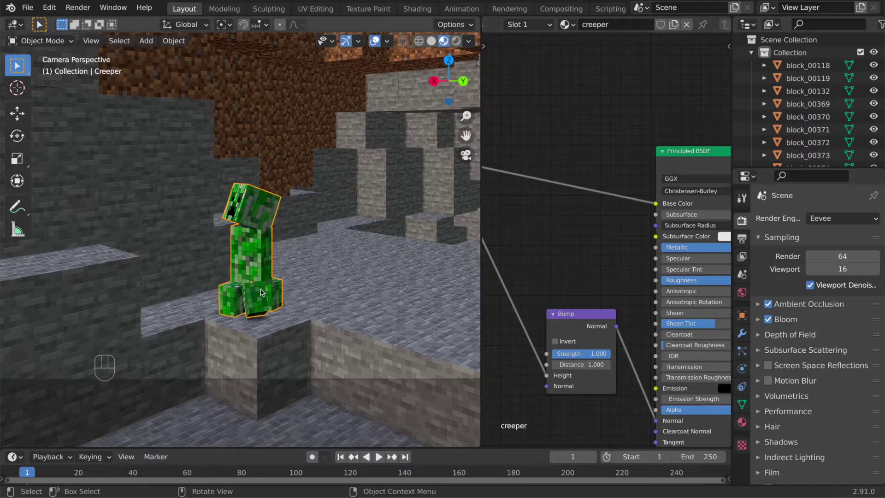
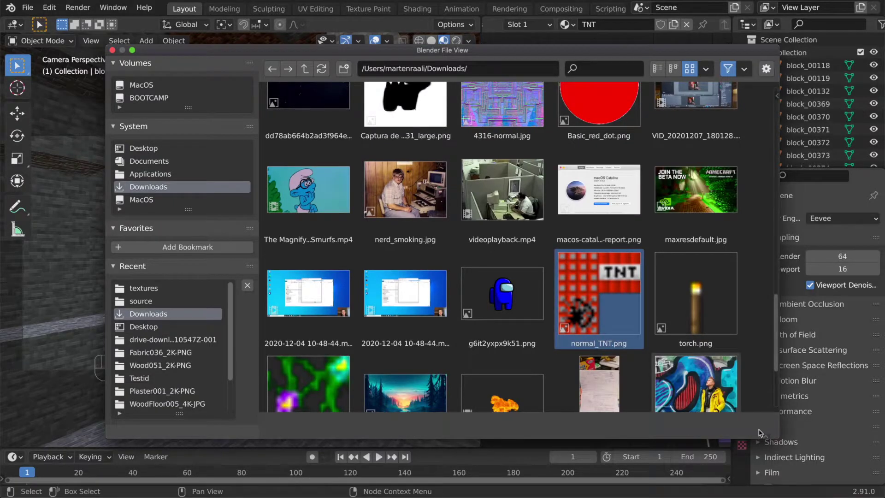
# Split the node editor area after setting up the TNT material with normal_TNT.png and a Bump node.
pyautogui.moveTo(193, 308); pyautogui.dragTo(252, 217)
pyautogui.moveTo(206, 248); pyautogui.dragTo(206, 268)
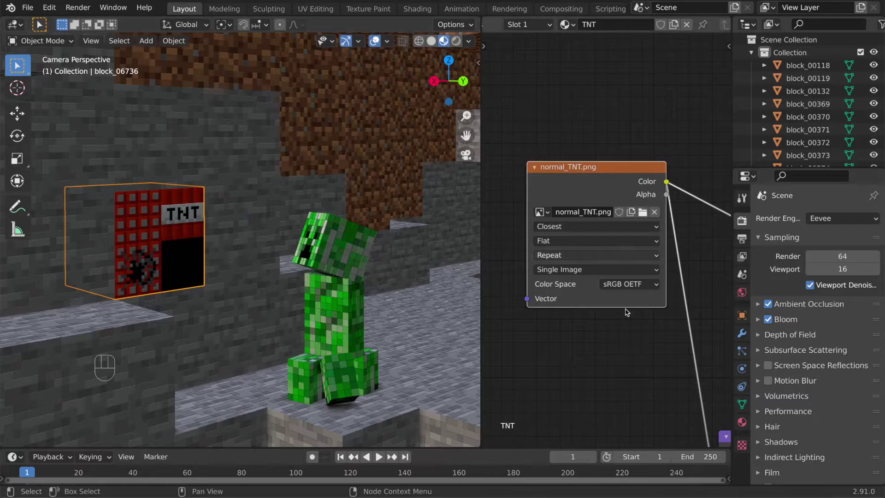
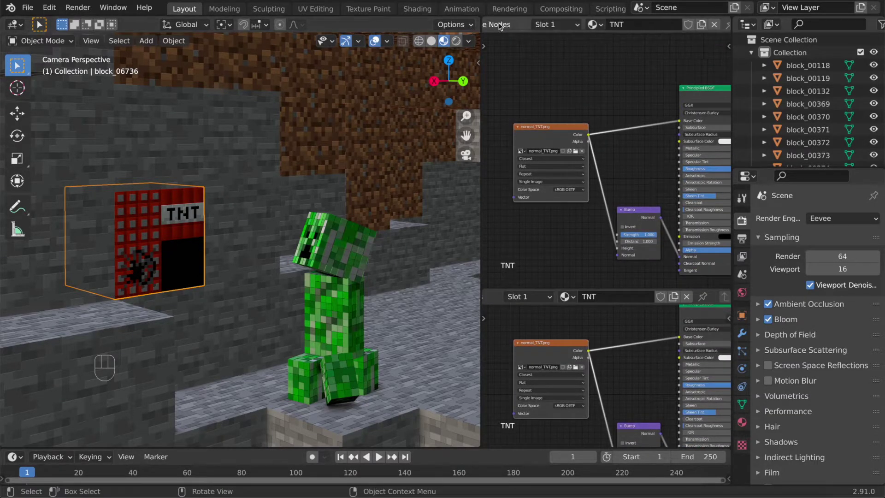
# In the UV Editor, scale and move the TNT block's face UVs onto the label and red-top regions.
pyautogui.moveTo(501, 27); pyautogui.dragTo(150, 85)
pyautogui.press('Tab')
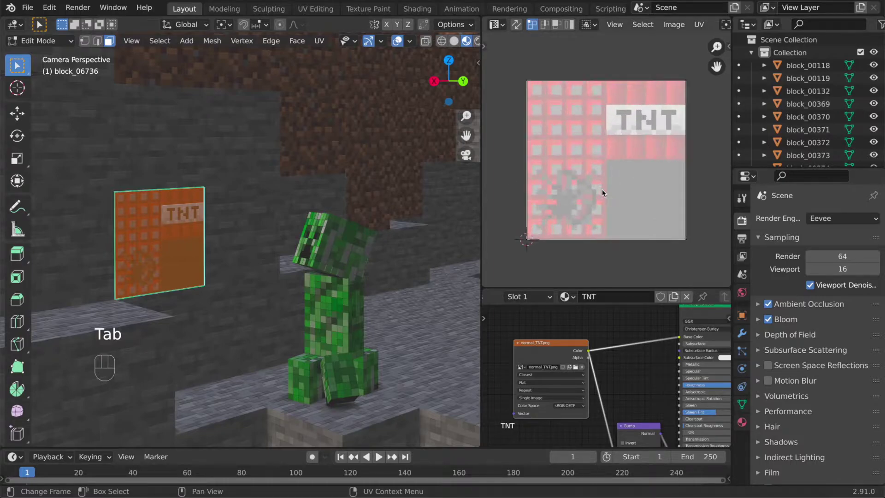
pyautogui.press('a')
pyautogui.press('s')
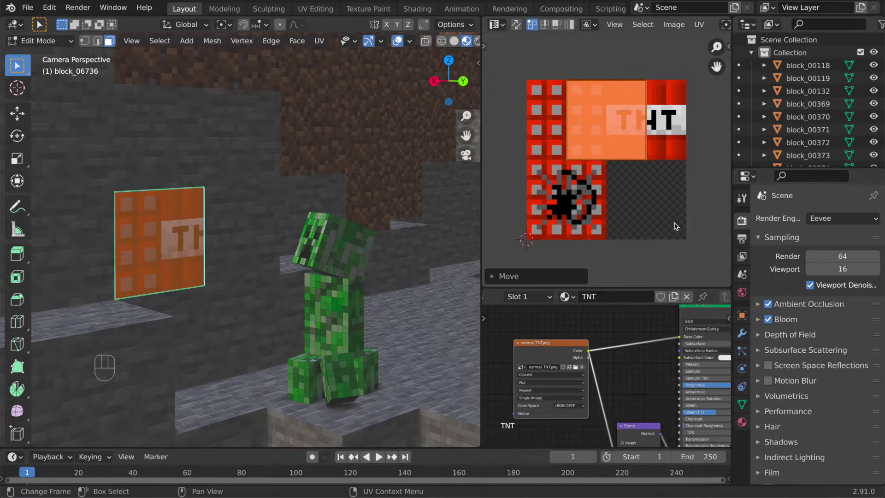
pyautogui.press('g')
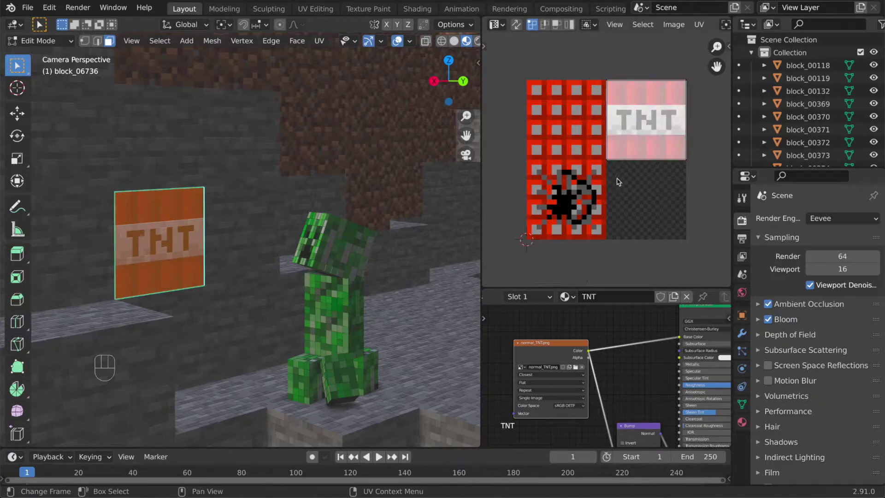
pyautogui.press('g')
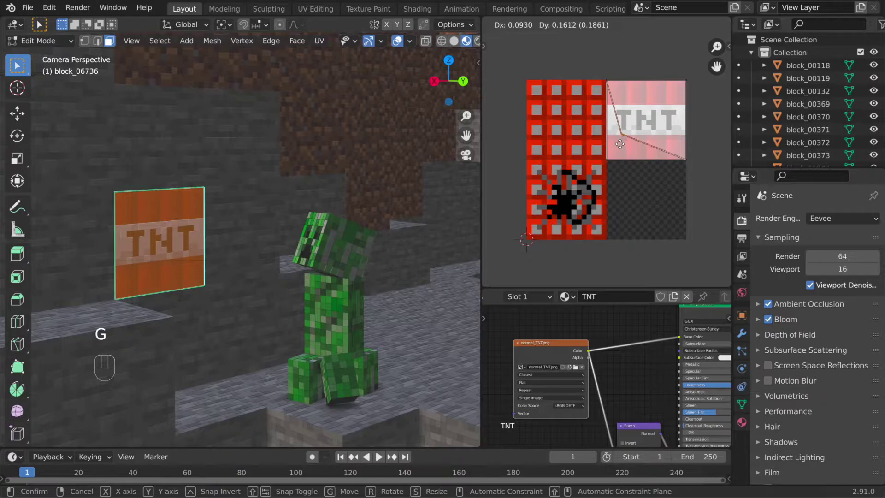
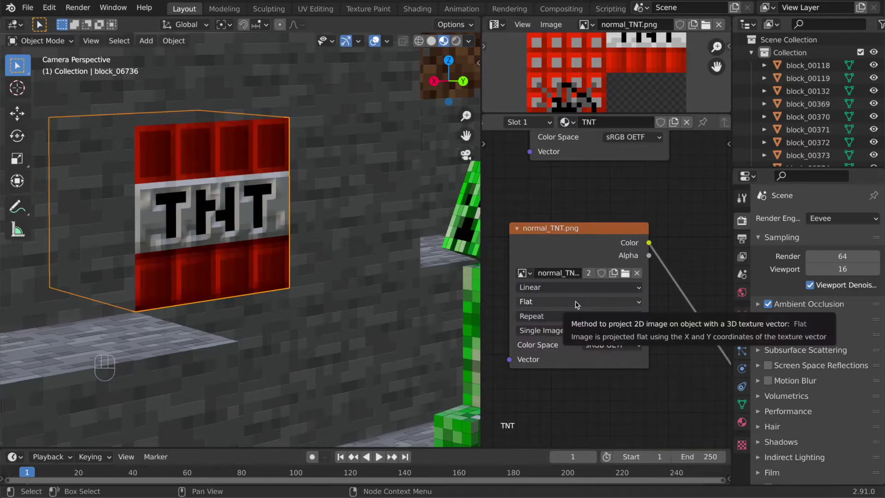
# Save, slide the TNT block along Y against the cave wall and select a stone block.
pyautogui.press('super+s')
pyautogui.press('g')
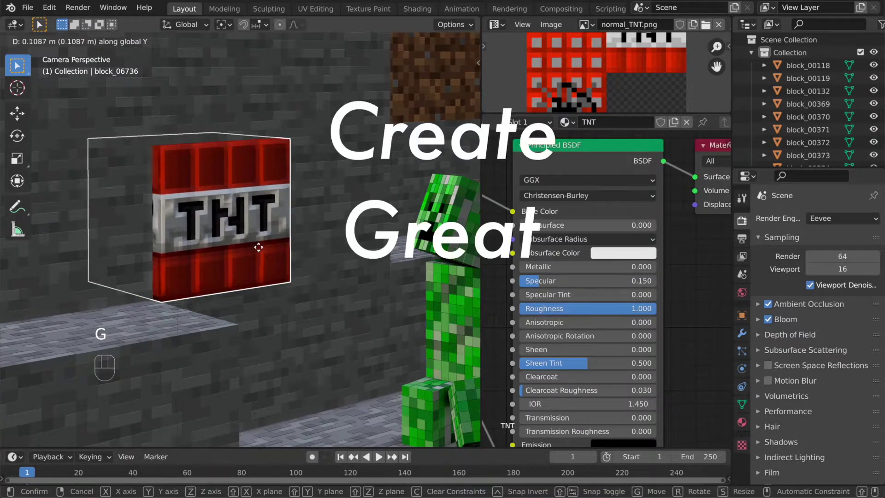
pyautogui.click(272, 288)
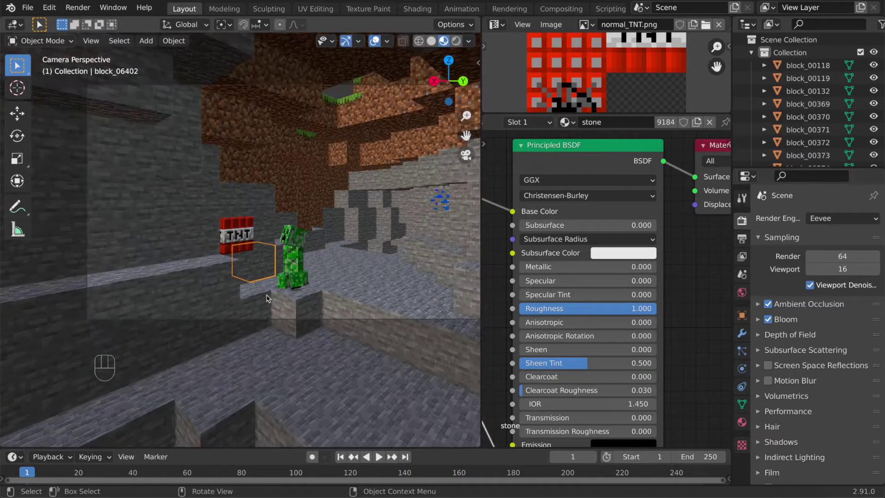
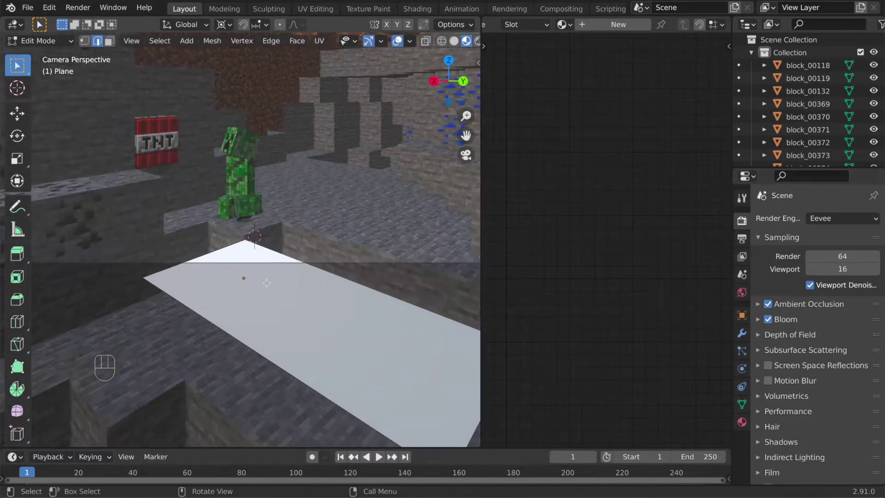
# Slide the floor plane along Y and cut it into a fine grid with loop cuts.
pyautogui.press('e')
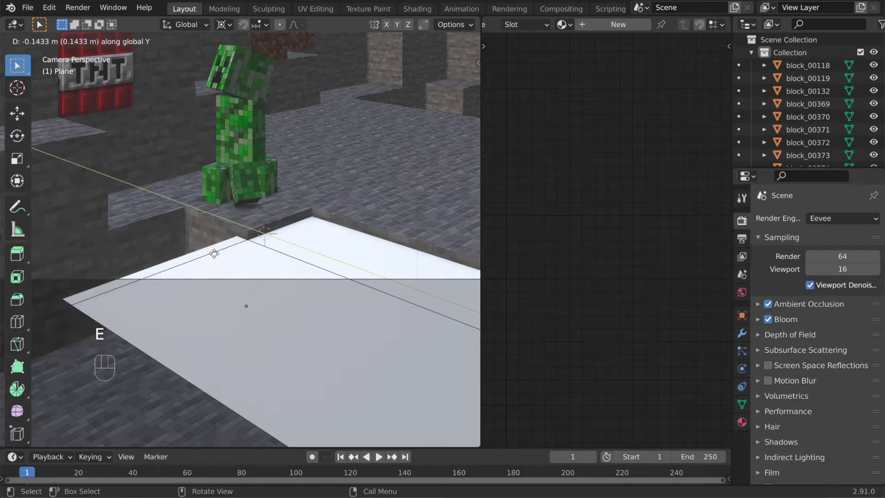
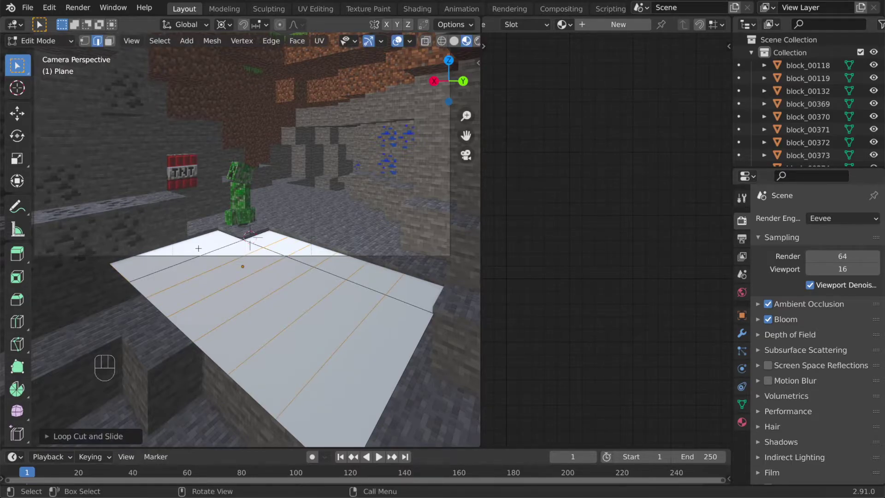
pyautogui.press('ctrl+r')
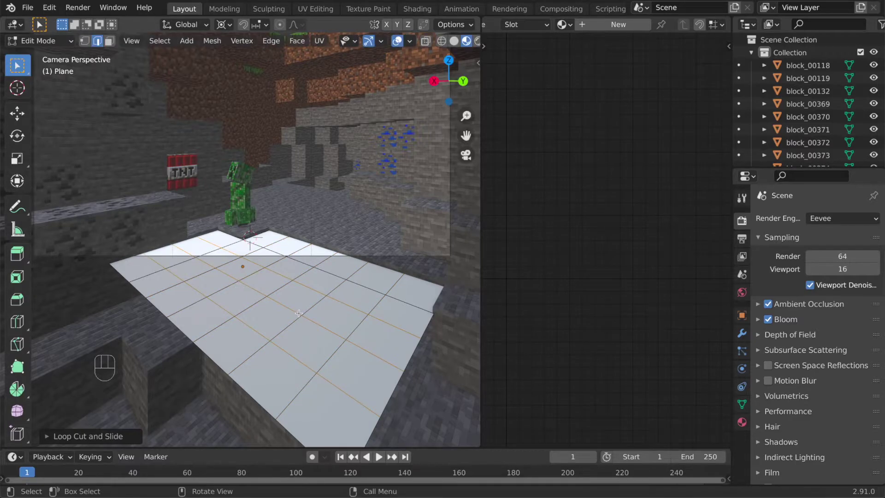
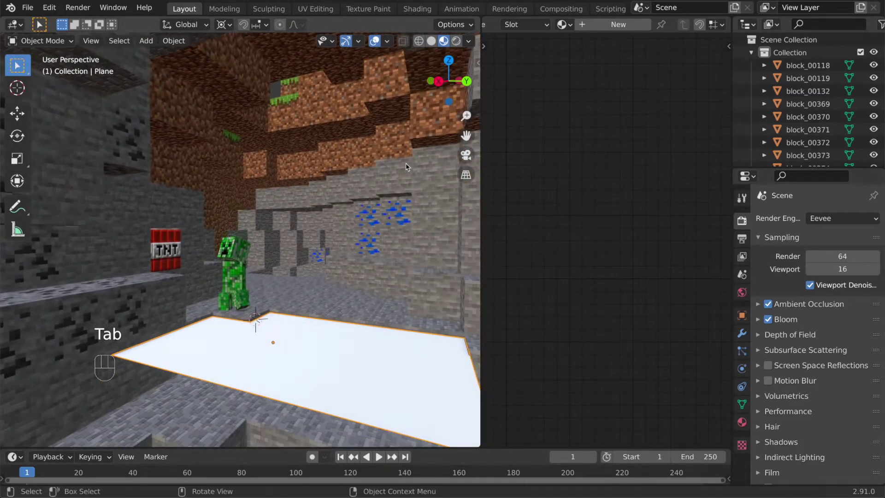
# From the camera view, add a UV sphere, scale it down and place it over the plane.
pyautogui.click(467, 159)
pyautogui.click(317, 289)
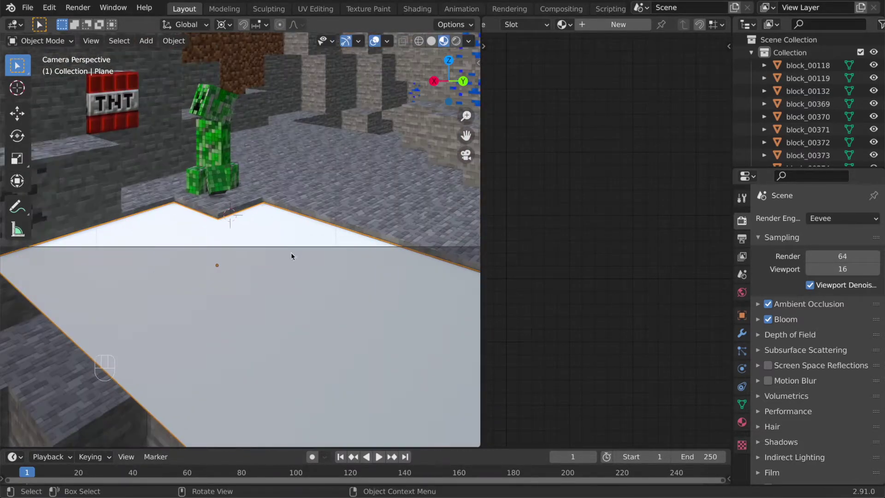
pyautogui.moveTo(290, 260); pyautogui.dragTo(253, 286)
pyautogui.rightClick(273, 268)
pyautogui.press('shift+a')
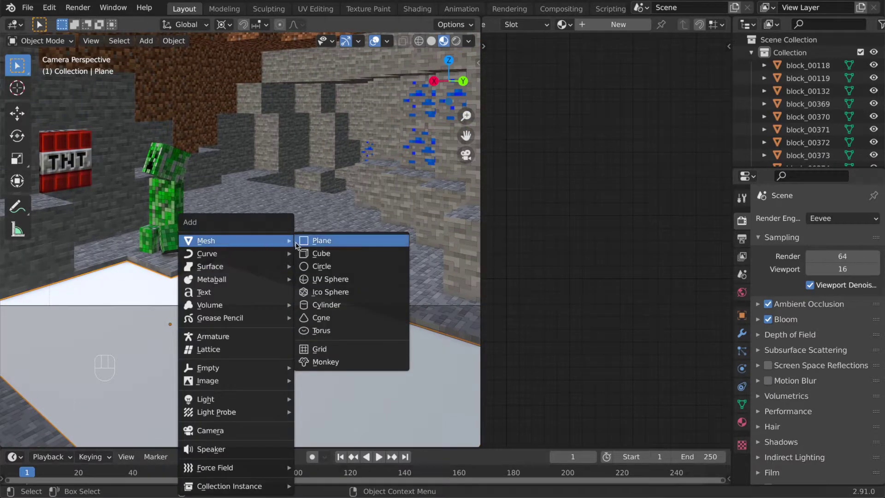
pyautogui.press('s')
pyautogui.press('g')
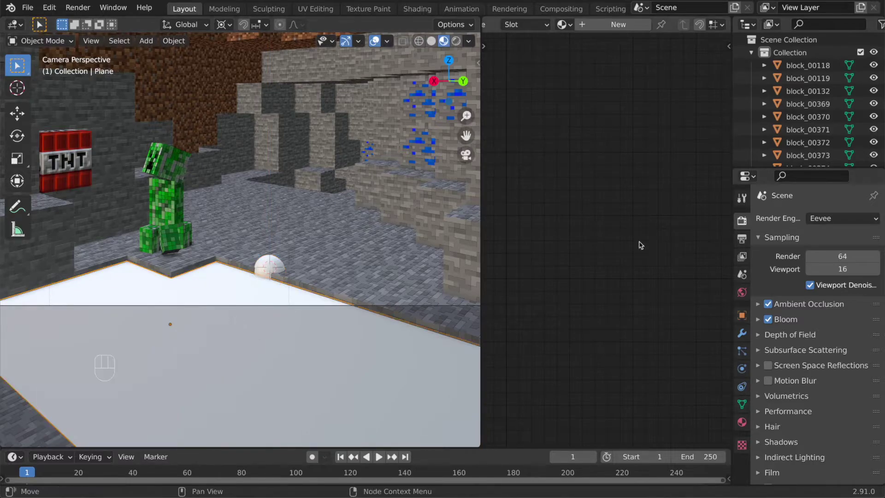
# Make the plane a Dynamic Paint canvas with a Waves surface.
pyautogui.click(745, 368)
pyautogui.click(813, 276)
pyautogui.click(824, 371)
pyautogui.moveTo(831, 415); pyautogui.dragTo(818, 400)
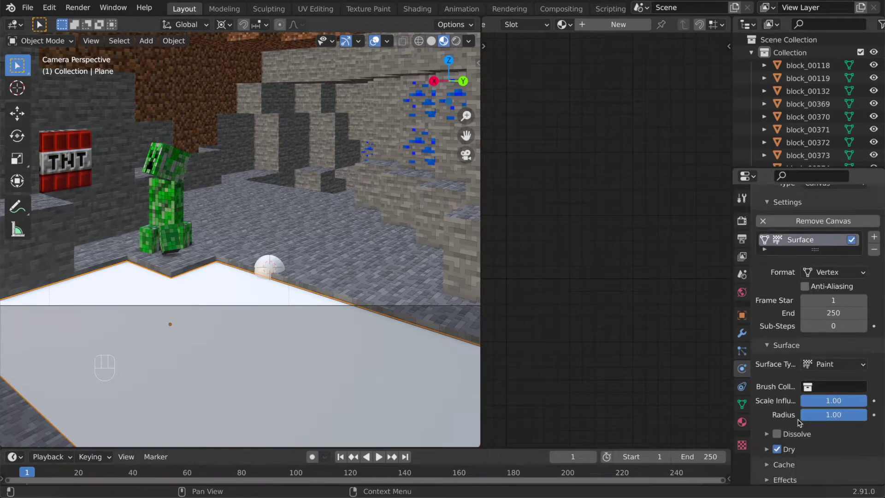
pyautogui.moveTo(839, 369); pyautogui.dragTo(838, 418)
# Make the sphere a Dynamic Paint brush with Proximity paint source.
pyautogui.click(273, 265)
pyautogui.click(836, 276)
pyautogui.click(816, 365)
pyautogui.moveTo(819, 375); pyautogui.dragTo(822, 405)
pyautogui.click(821, 412)
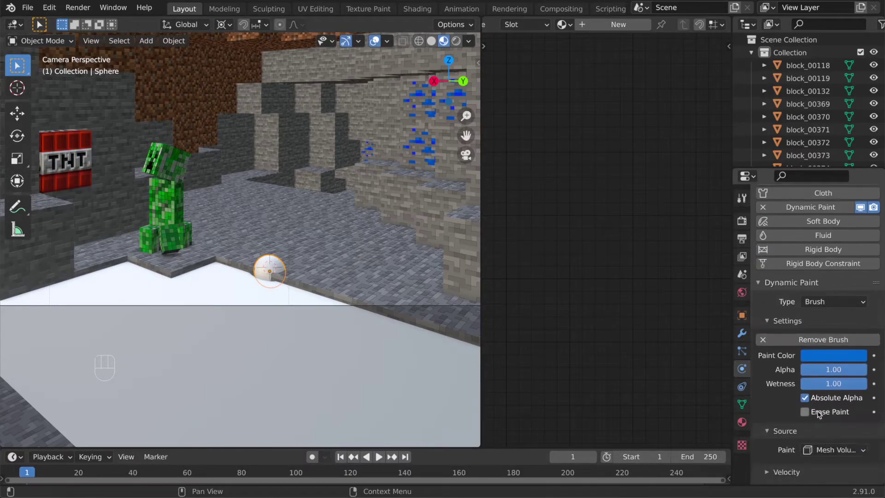
pyautogui.click(835, 446)
pyautogui.moveTo(832, 439); pyautogui.dragTo(801, 386)
pyautogui.click(324, 336)
pyautogui.moveTo(208, 277); pyautogui.dragTo(227, 277)
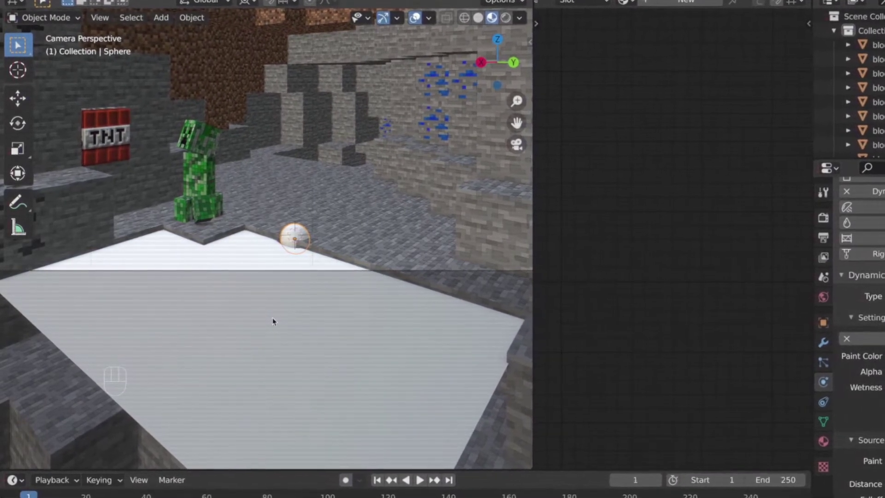
# Play the timeline while dragging the sphere so ripples spread across the water plane.
pyautogui.press('space')
pyautogui.press('g')
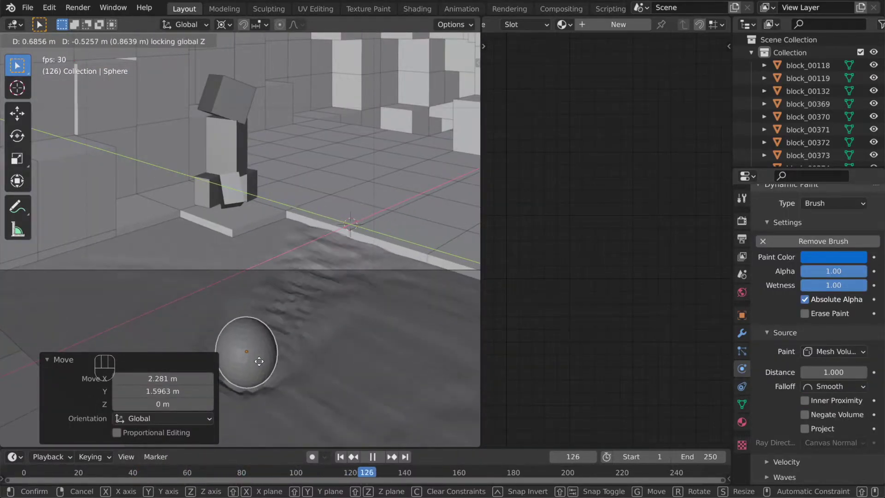
pyautogui.press('space')
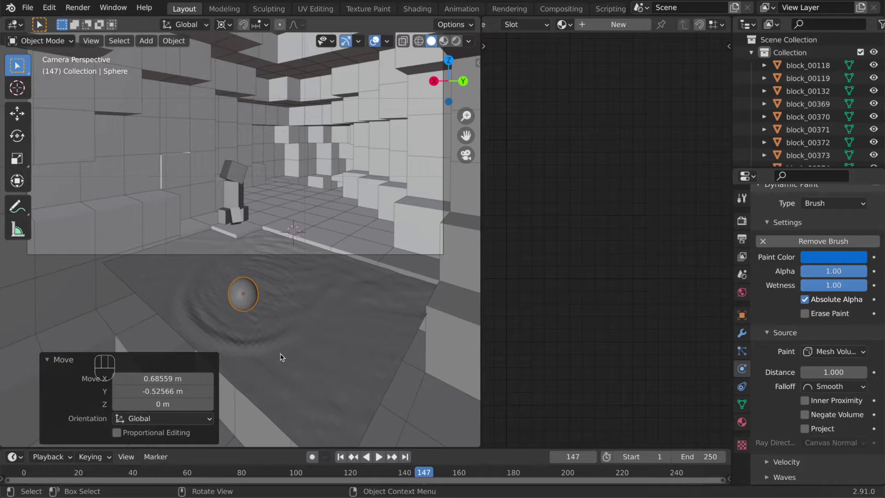
pyautogui.click(299, 295)
pyautogui.moveTo(282, 278); pyautogui.dragTo(303, 289)
# Freeze the rippled plane as a plain mesh, return to frame 0 and save the file.
pyautogui.moveTo(179, 41); pyautogui.dragTo(332, 390)
pyautogui.press('space')
pyautogui.press('super+s')
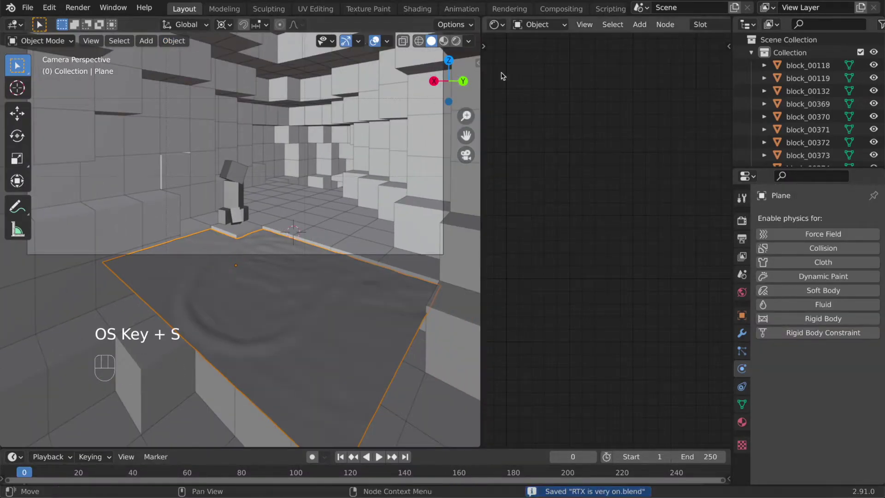
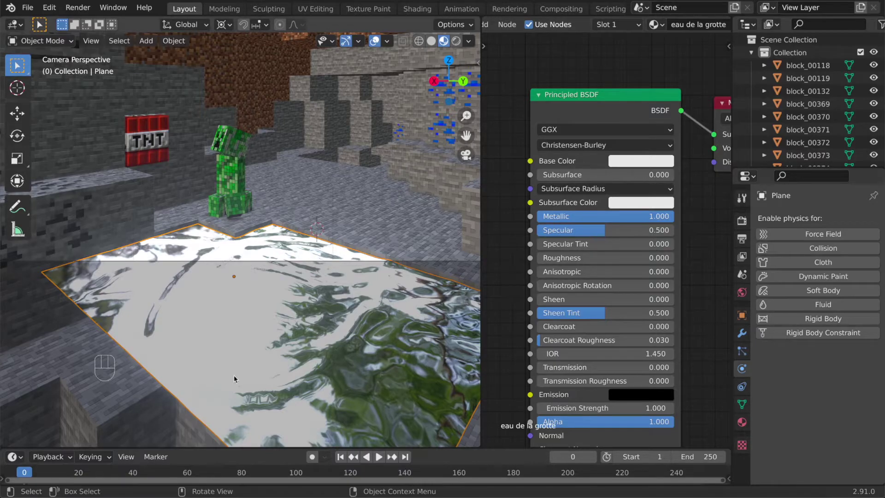
# Smooth the water plane with a level-1 Subdivision Surface and pull back to view the whole cave.
pyautogui.click(261, 369)
pyautogui.press('super+s')
pyautogui.press('z')
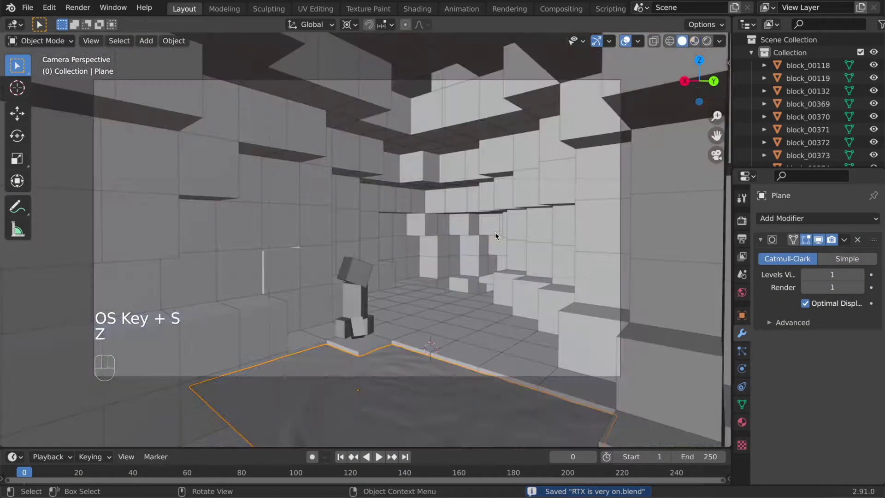
pyautogui.middleClick(371, 303)
pyautogui.middleClick(346, 301)
pyautogui.middleClick(375, 274)
pyautogui.middleClick(391, 219)
pyautogui.moveTo(350, 257); pyautogui.dragTo(378, 250)
# Add Plane.001, rotate it upright and set it across the cave's open end.
pyautogui.press('shift+a')
pyautogui.press('shift+a')
pyautogui.press('r')
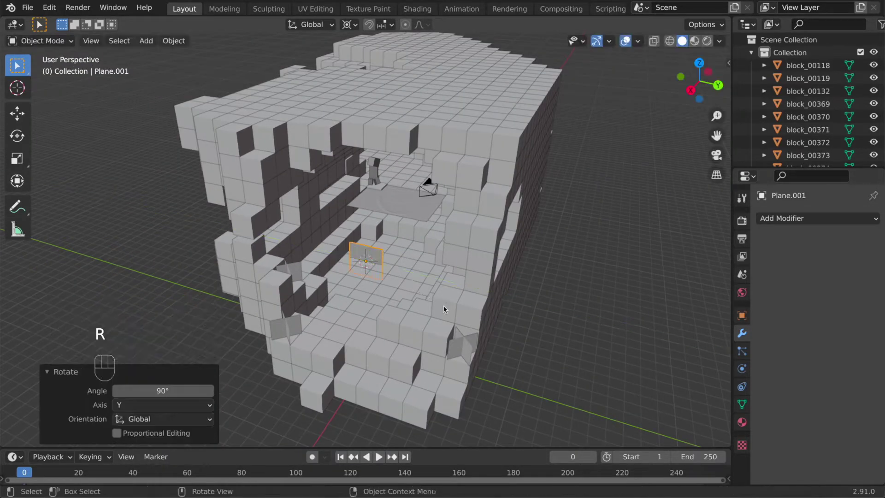
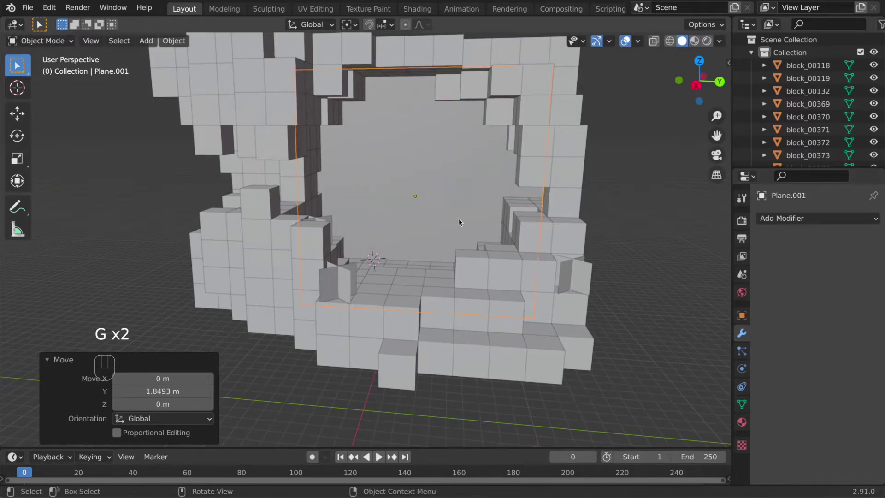
pyautogui.click(418, 125)
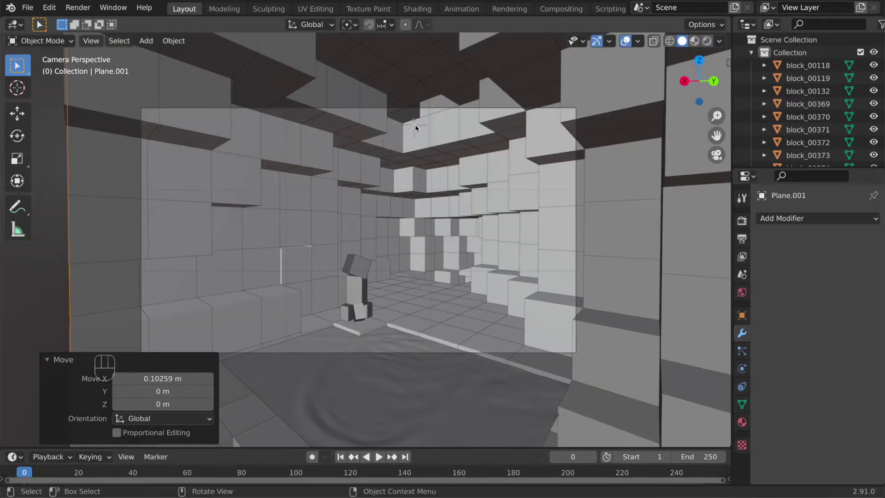
# Delete a ceiling block and add a Sun light above the gap.
pyautogui.press('shift+a')
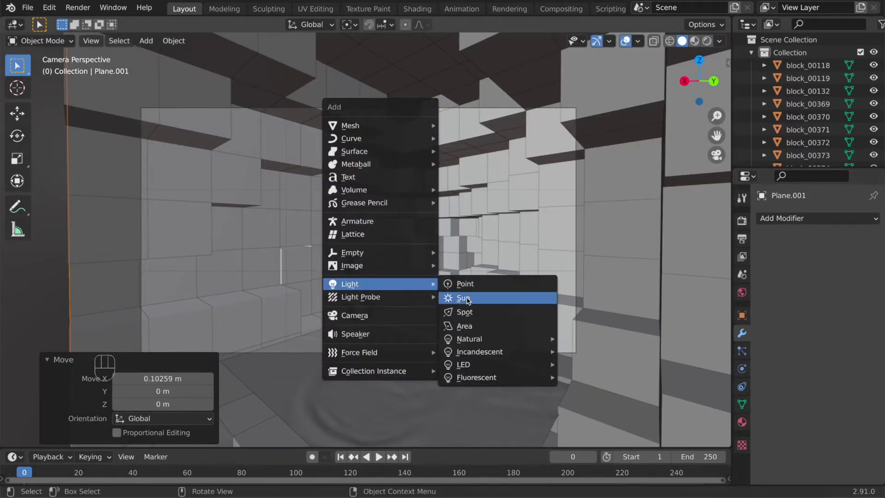
pyautogui.middleClick(361, 202)
pyautogui.middleClick(365, 289)
pyautogui.middleClick(273, 235)
pyautogui.moveTo(391, 324); pyautogui.dragTo(445, 299)
pyautogui.click(446, 299)
pyautogui.press('x')
pyautogui.click(275, 211)
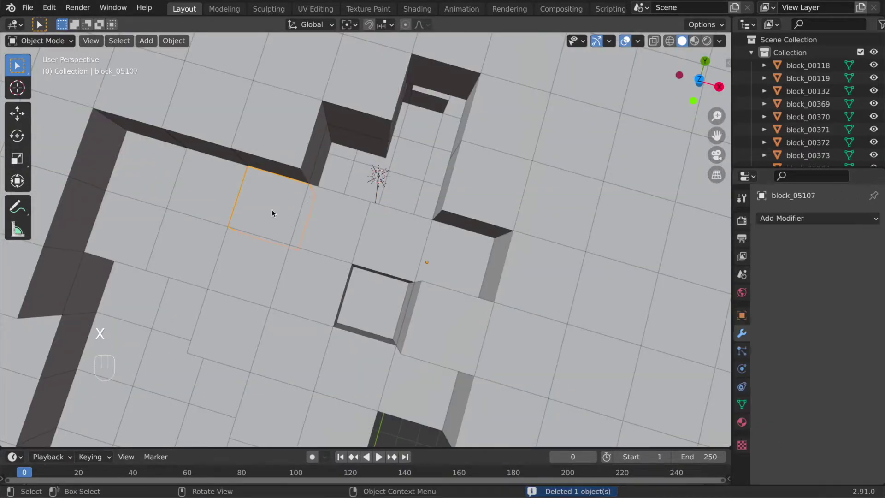
pyautogui.press('x')
# Raise the sun through the ceiling gap, trackball-rotate it to aim into the cave and save.
pyautogui.moveTo(426, 207); pyautogui.dragTo(396, 207)
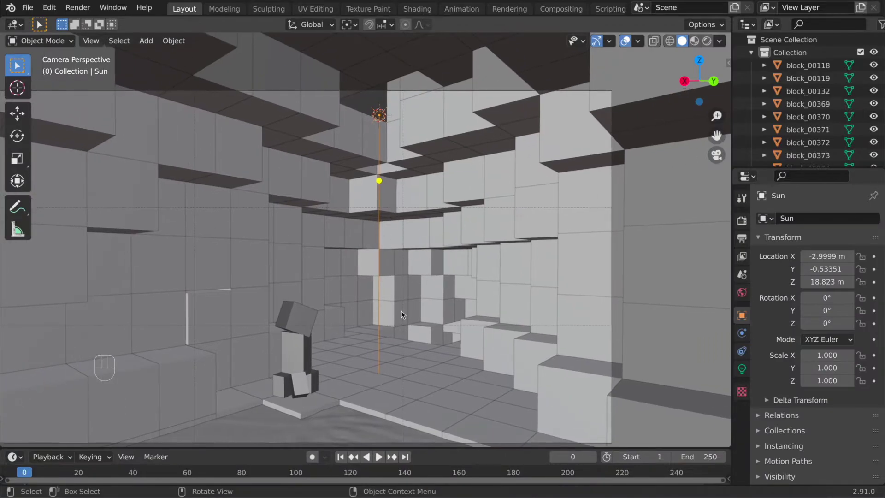
pyautogui.press('r')
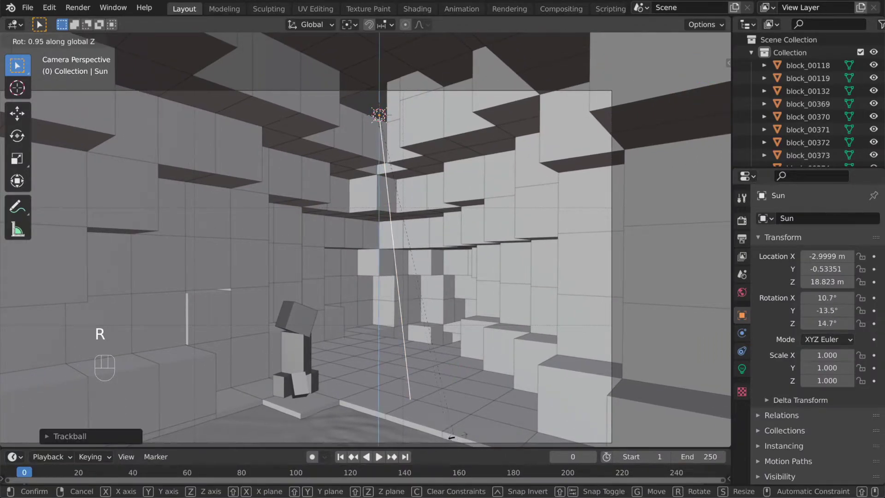
pyautogui.press('r')
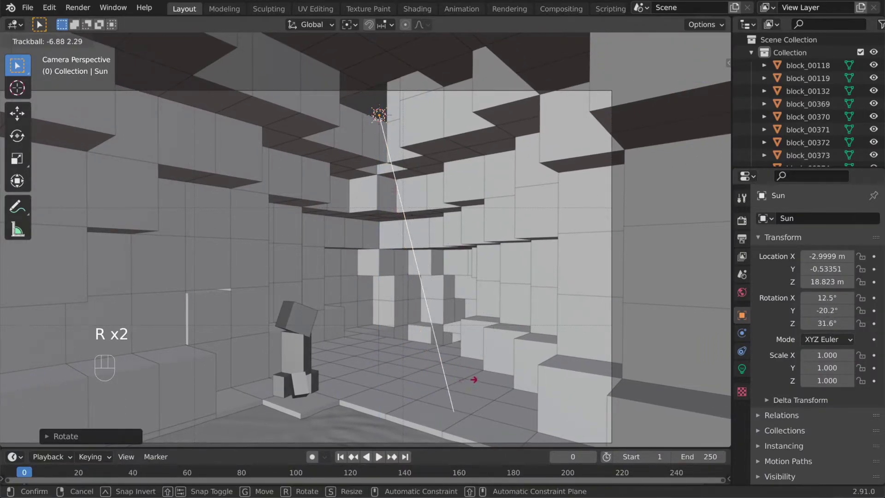
pyautogui.press('super+s')
# Switch the render engine to Cycles and preview the scene as a live render.
pyautogui.click(749, 224)
pyautogui.moveTo(825, 218); pyautogui.dragTo(827, 256)
pyautogui.press('z')
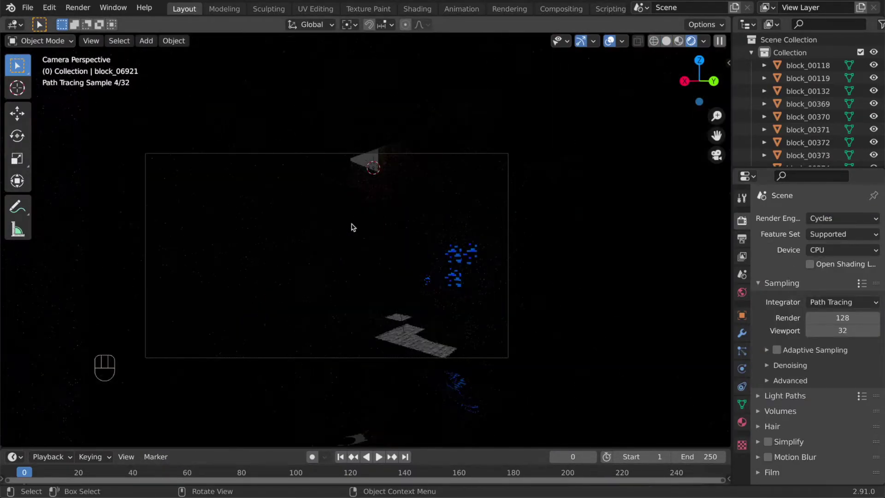
pyautogui.press('z')
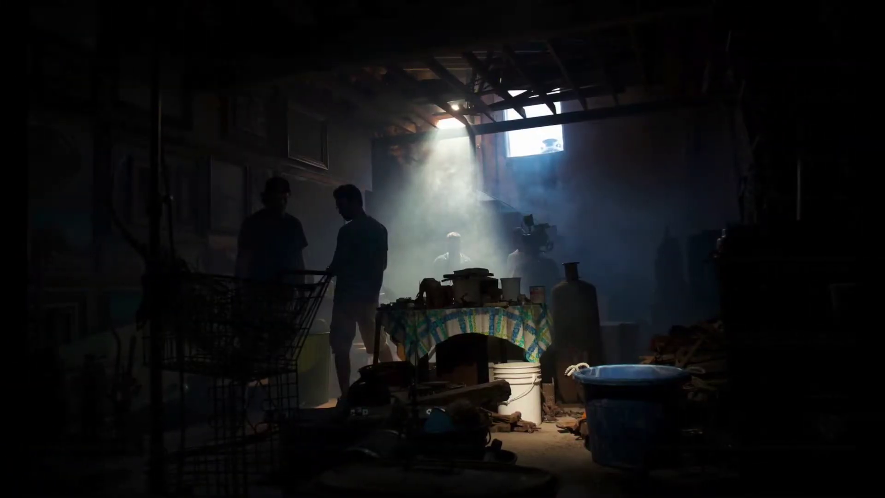
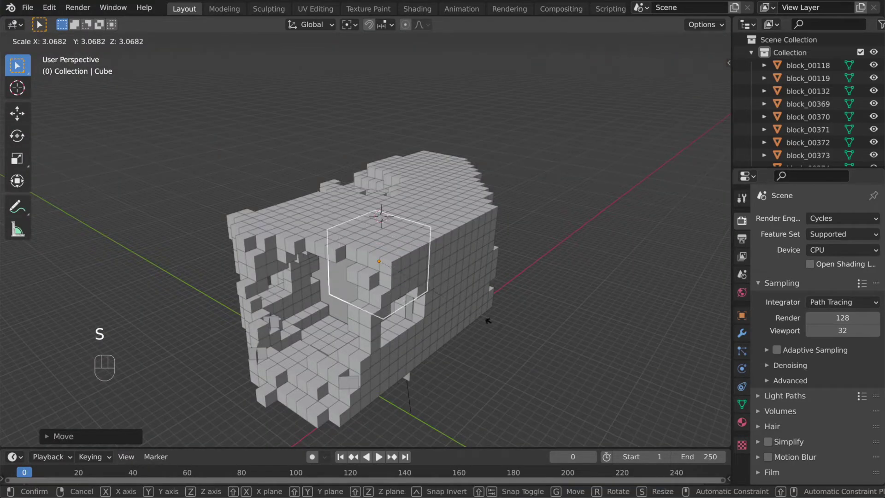
# Scale the new cube up over the cave and show it only as bounds.
pyautogui.press('s')
pyautogui.moveTo(382, 305); pyautogui.dragTo(337, 249)
pyautogui.middleClick(368, 251)
pyautogui.press('alt+z')
pyautogui.moveTo(296, 276); pyautogui.dragTo(317, 303)
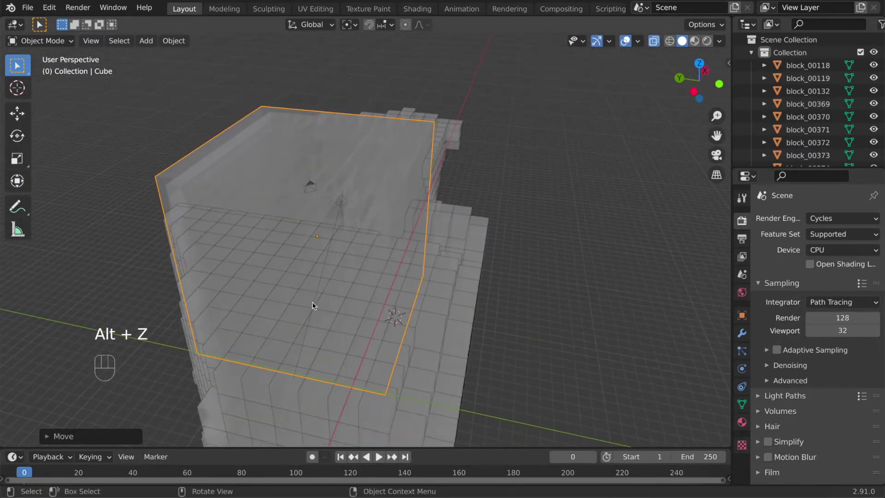
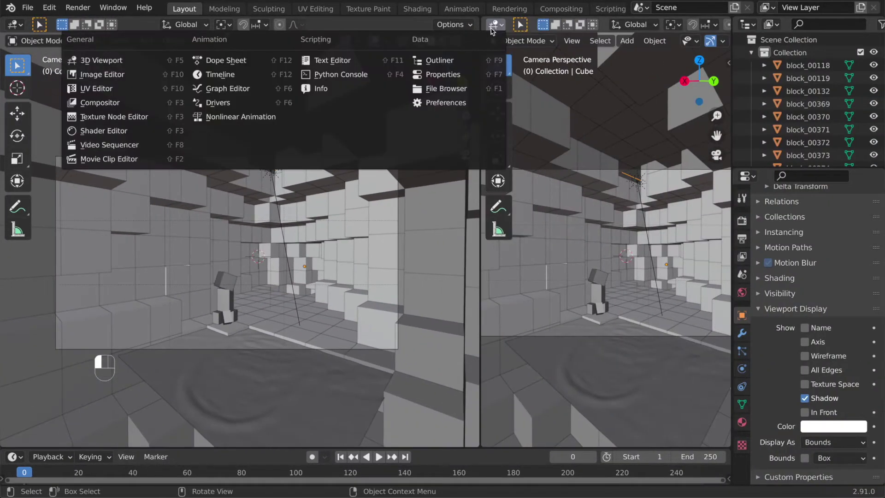
# Switch the right-hand area to a shader editor and clear the cube's default surface node.
pyautogui.press('n')
pyautogui.click(672, 29)
pyautogui.click(692, 26)
pyautogui.click(565, 174)
pyautogui.moveTo(553, 228); pyautogui.dragTo(550, 227)
pyautogui.press('x')
# Feed a Volume Scatter node at density 0.010 into the Volume output, preview rendered and save.
pyautogui.press('shift+a')
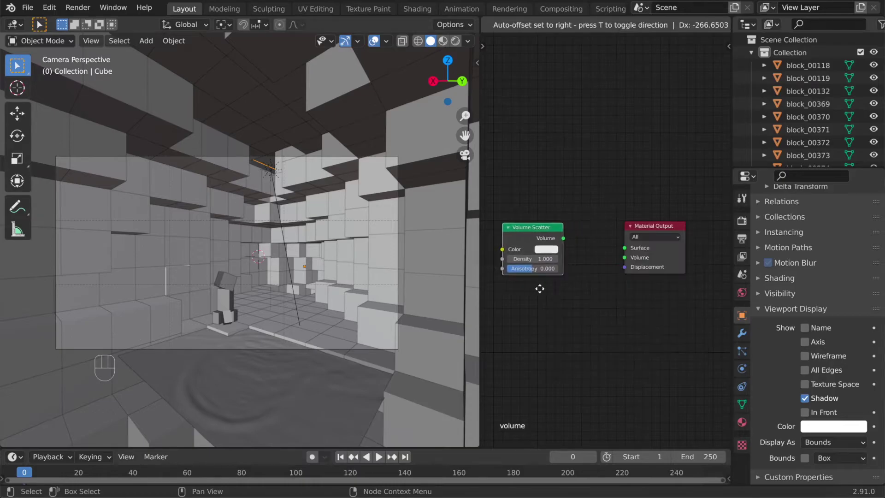
pyautogui.moveTo(585, 255); pyautogui.dragTo(637, 276)
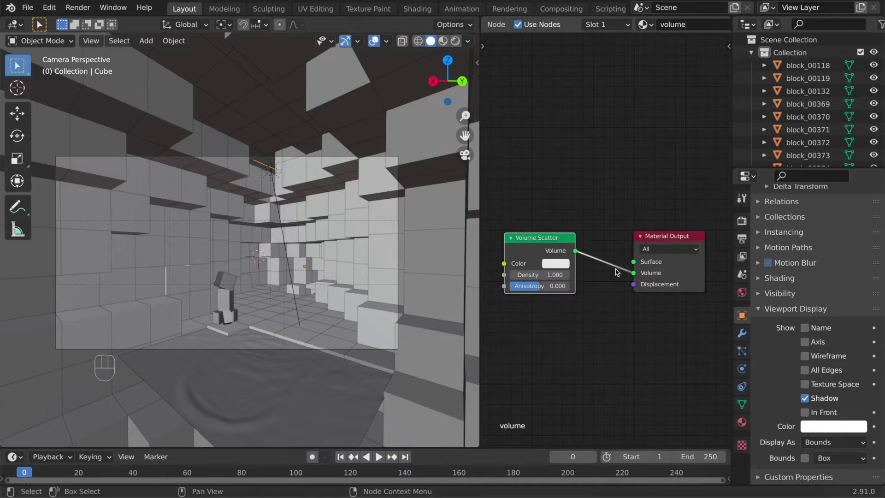
pyautogui.press('super+s')
pyautogui.press('z')
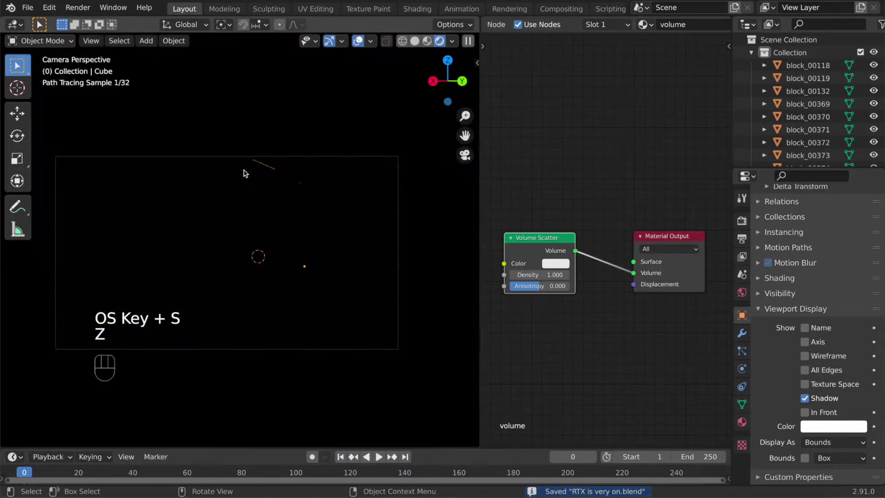
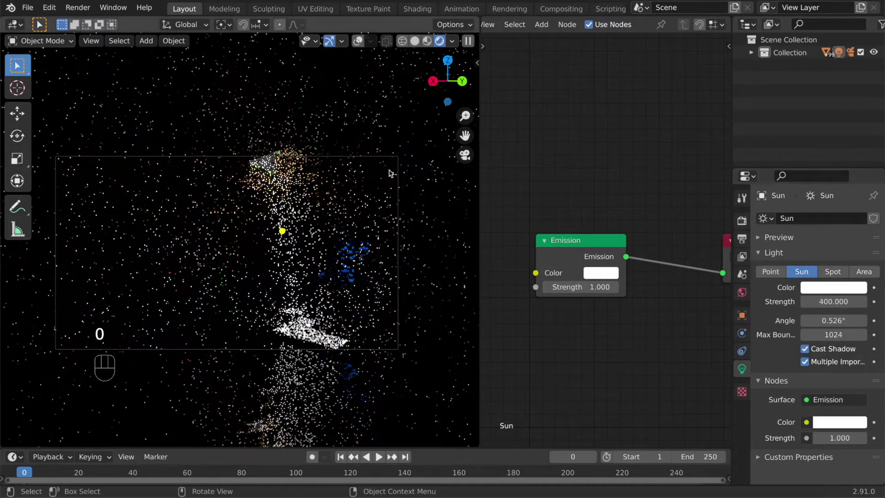
# Set sun strength 400 with a 5778 K blackbody colour and the High Contrast look.
pyautogui.press('ctrl+b')
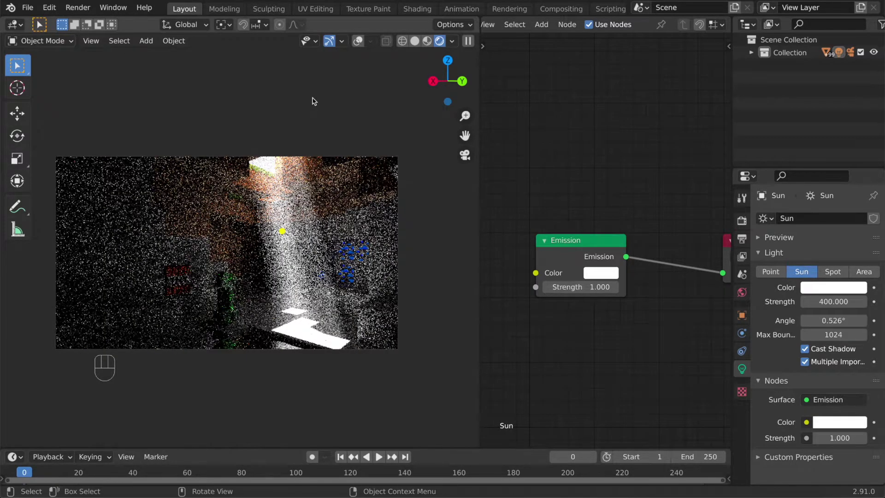
pyautogui.click(746, 224)
pyautogui.click(799, 477)
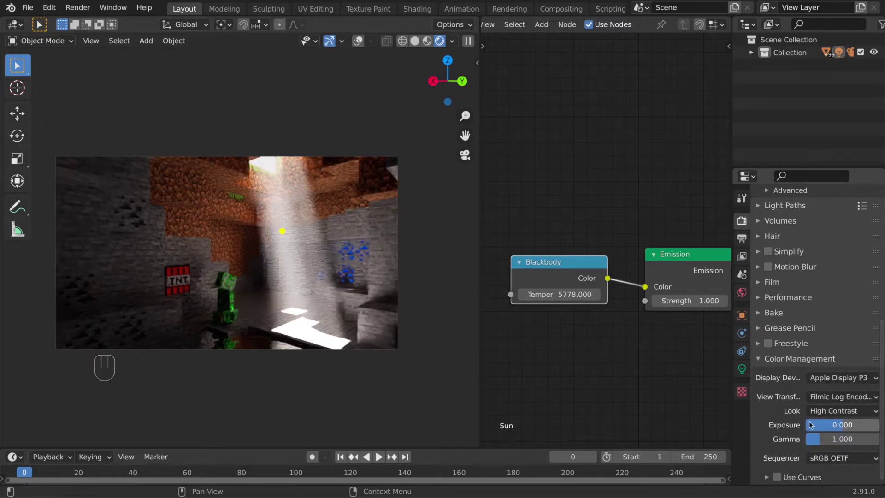
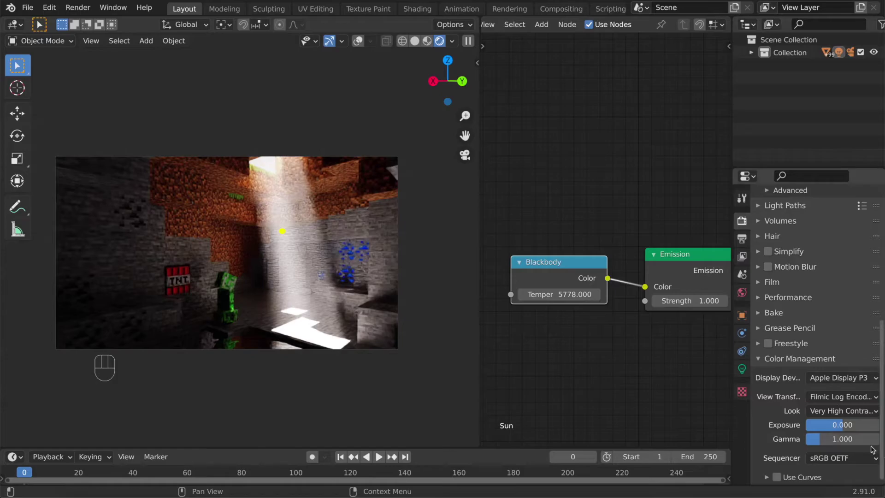
pyautogui.moveTo(827, 411); pyautogui.dragTo(817, 339)
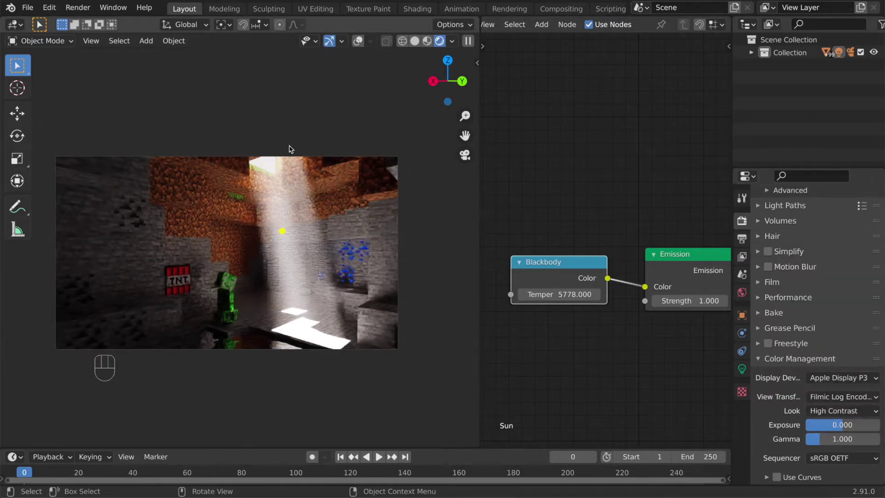
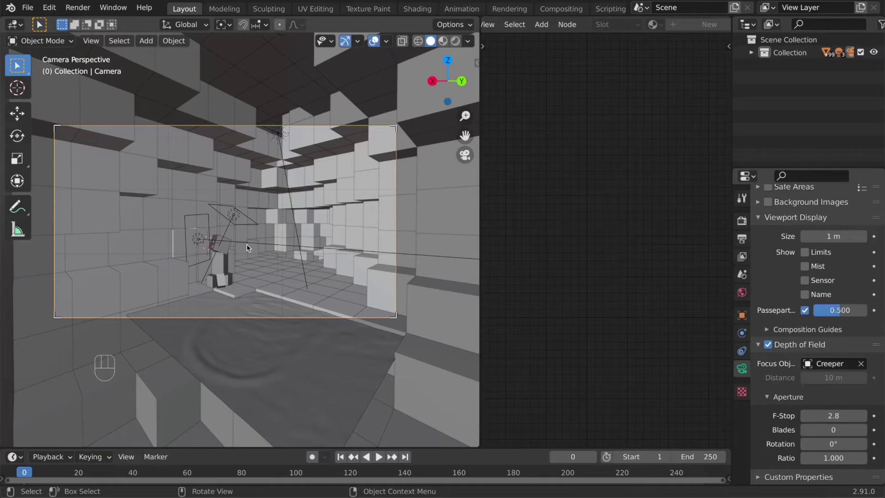
# Drive the World background colour from a Blackbody node at 7500 K.
pyautogui.moveTo(528, 21); pyautogui.dragTo(539, 59)
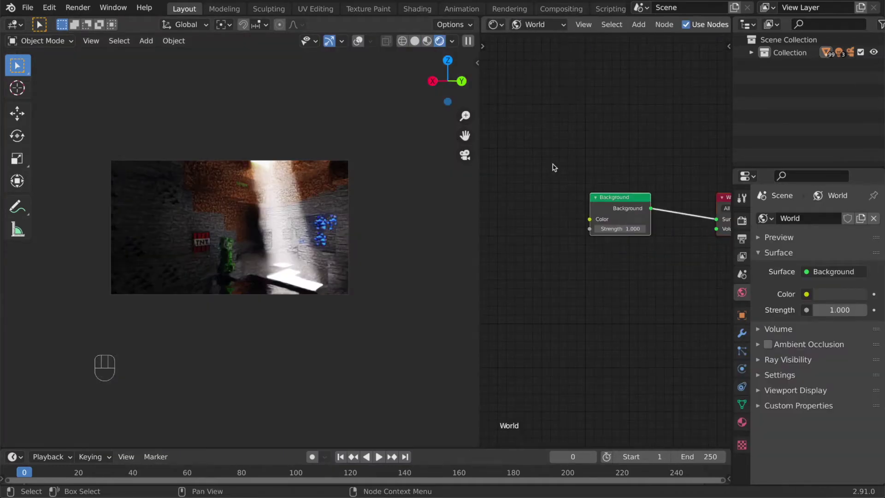
pyautogui.click(573, 178)
pyautogui.press('shift+a')
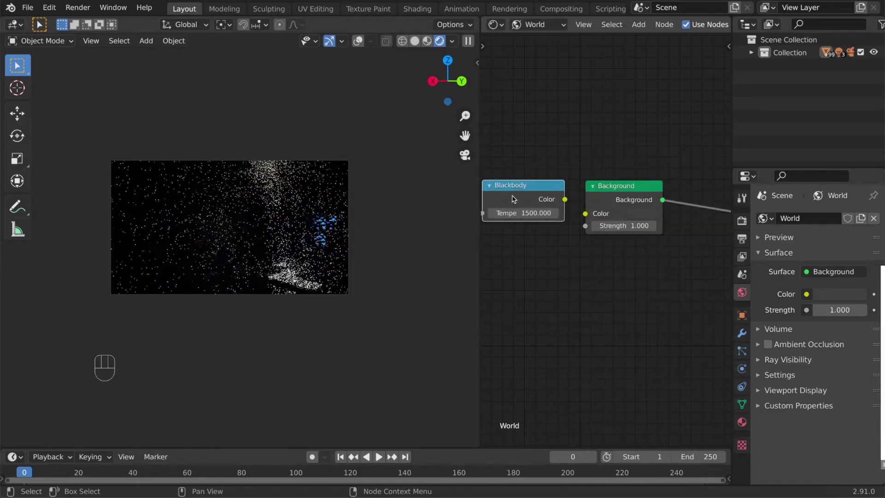
pyautogui.moveTo(572, 203); pyautogui.dragTo(592, 220)
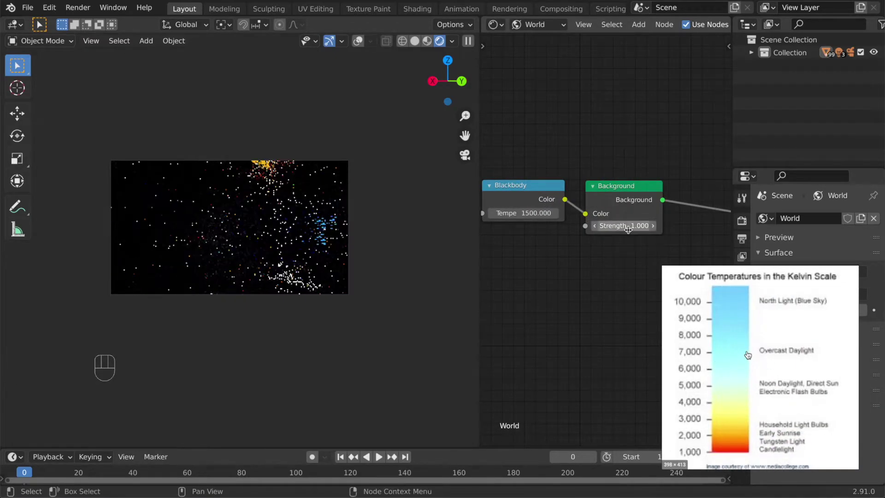
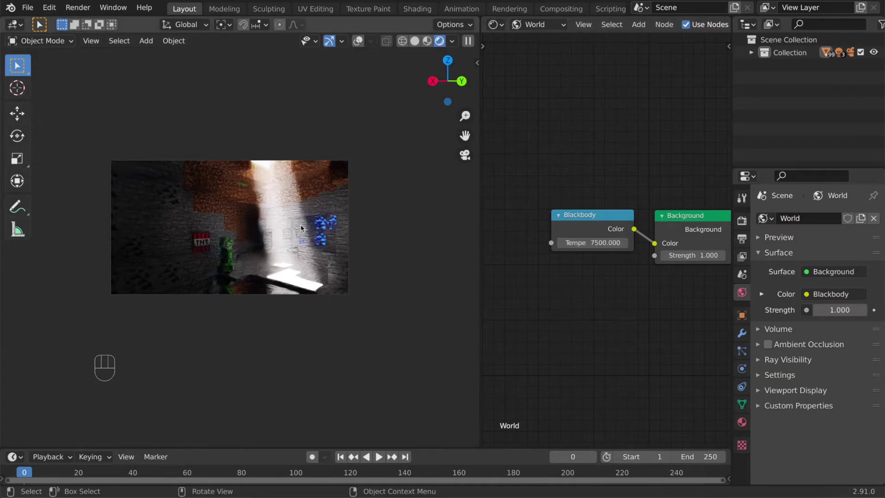
pyautogui.click(319, 226)
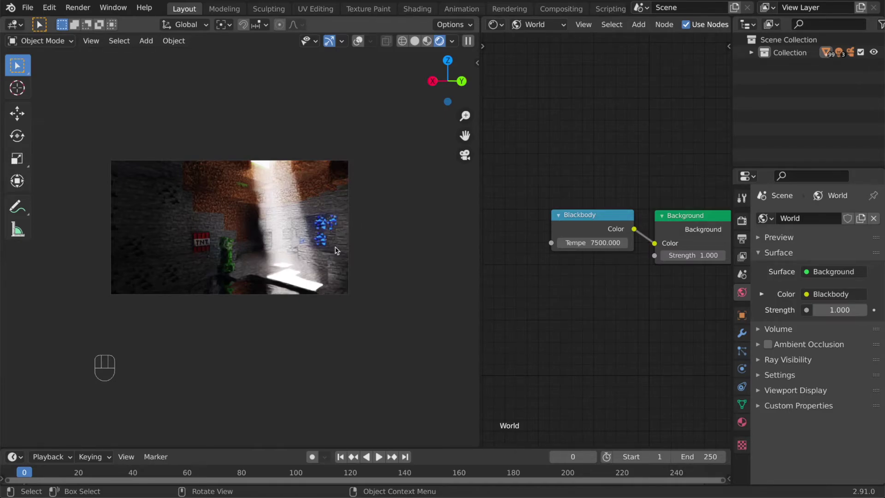
# Use OpenImageDenoise for final renders and enable the Z and Mist passes.
pyautogui.click(745, 215)
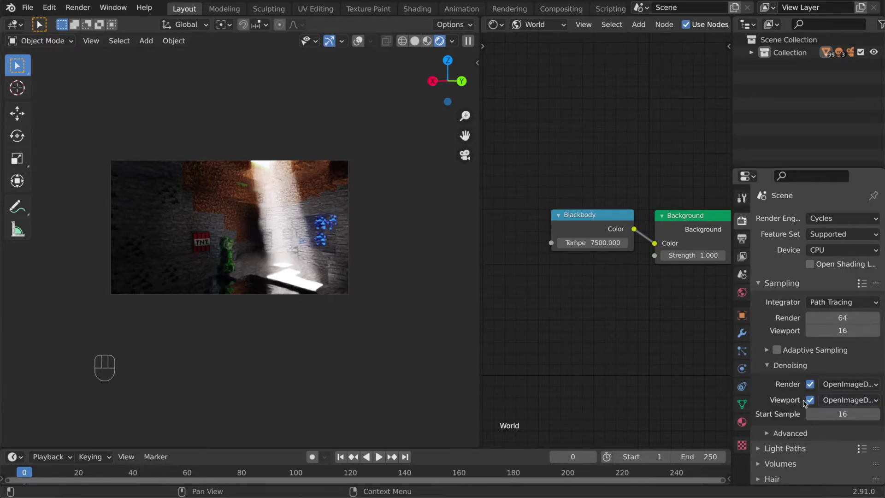
pyautogui.click(839, 387)
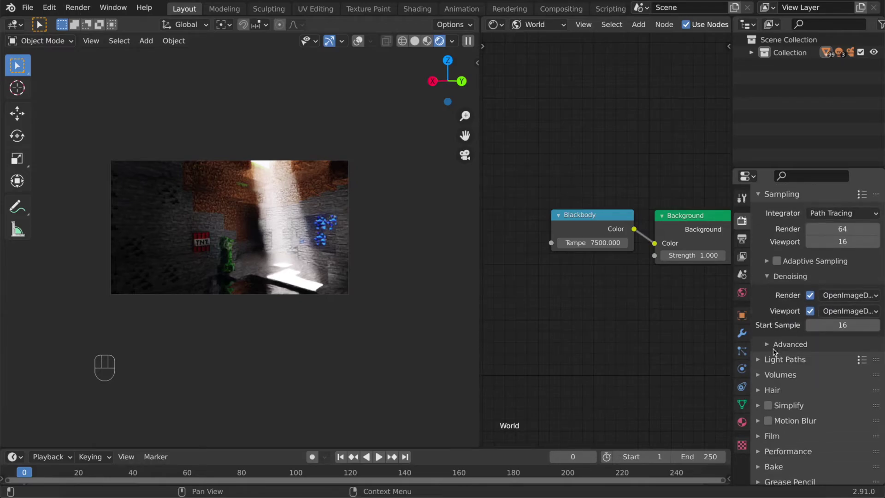
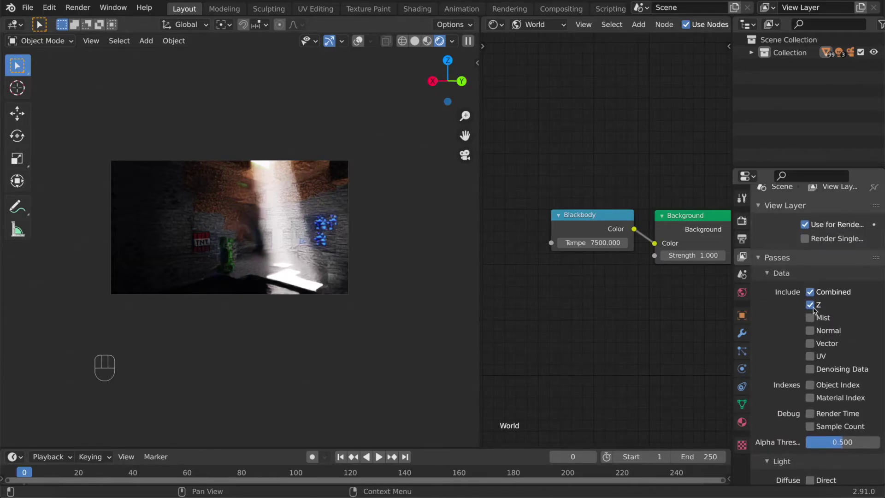
pyautogui.click(817, 323)
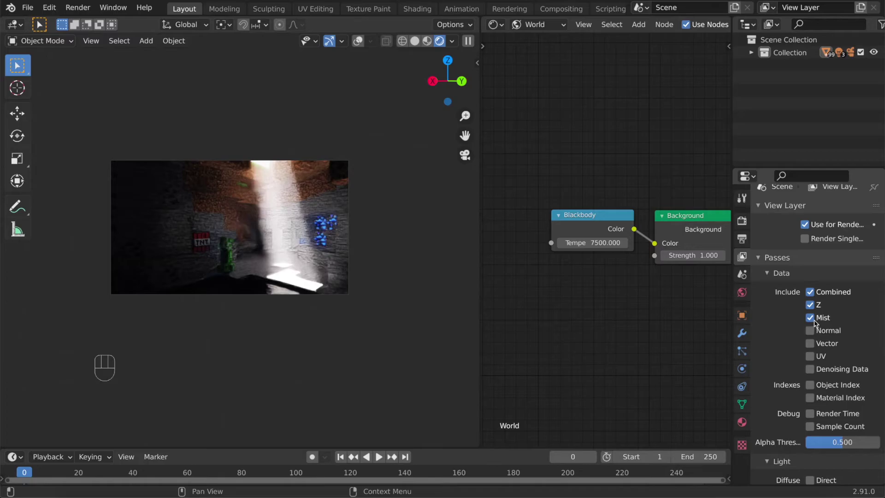
# Render the frame, close the finished render window and go to the Compositing workspace.
pyautogui.press('super+s')
pyautogui.moveTo(79, 9); pyautogui.dragTo(103, 21)
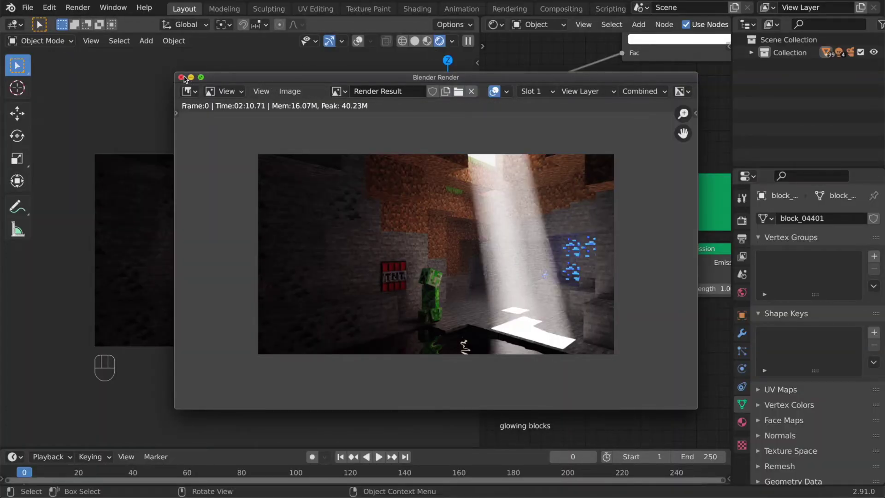
pyautogui.press('z')
pyautogui.press('z')
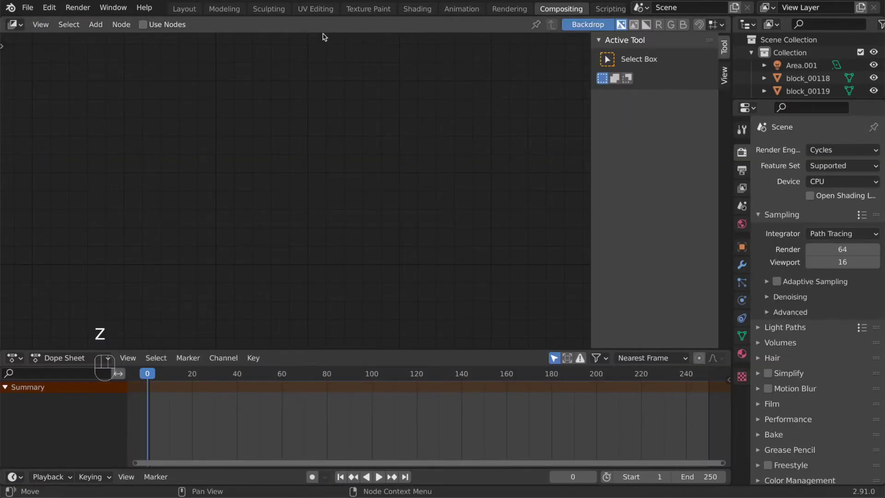
# Enable Use Nodes and add Bokeh Blur, Transform, Screen mix and Color Balance nodes to Composite and Viewer.
pyautogui.click(146, 29)
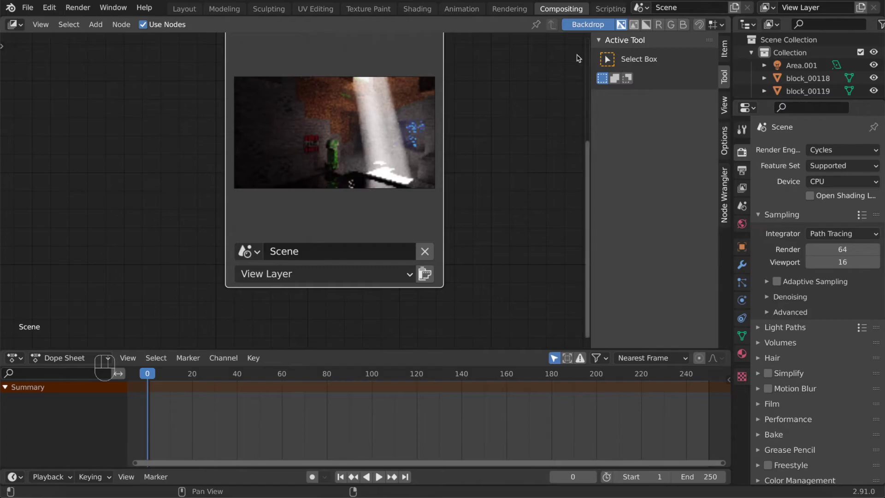
pyautogui.press('shift+a')
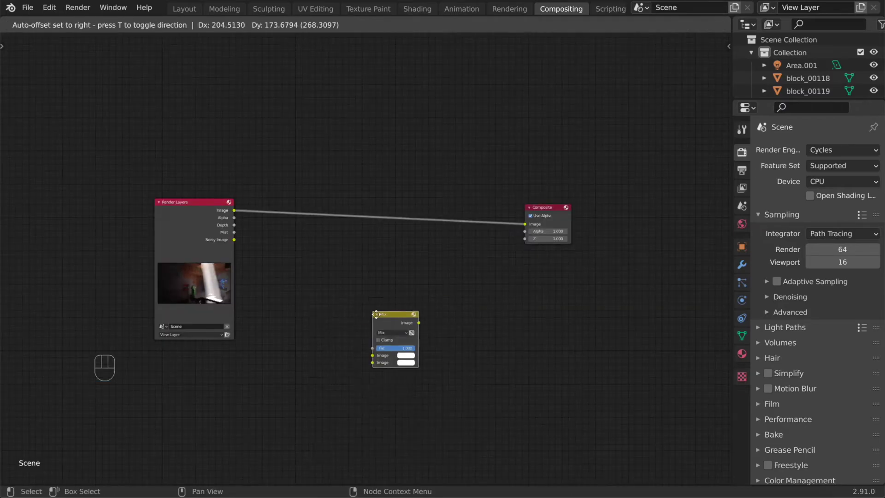
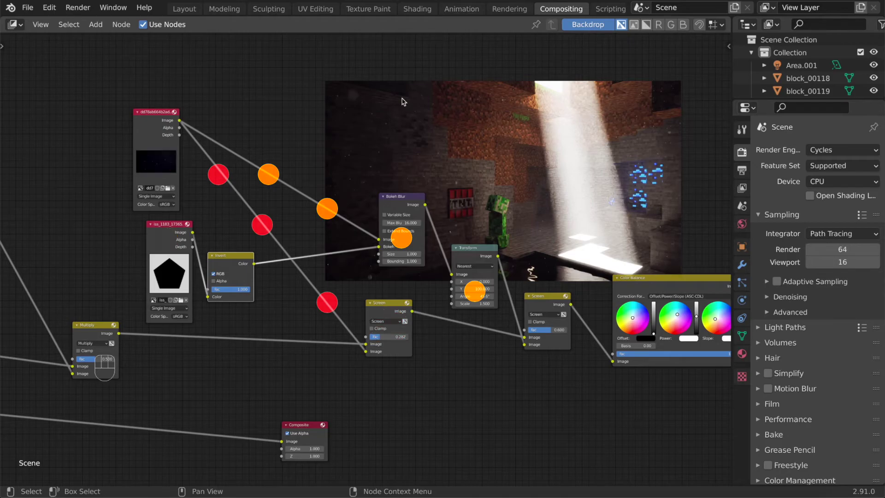
pyautogui.middleClick(591, 192)
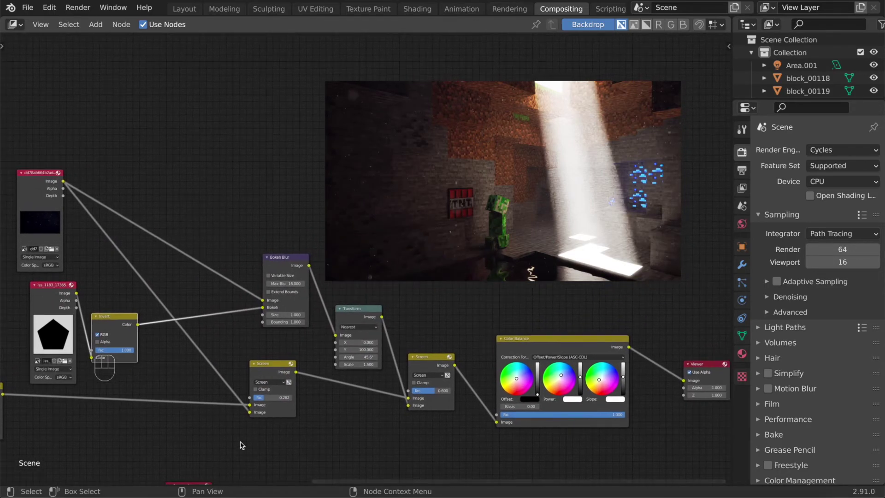